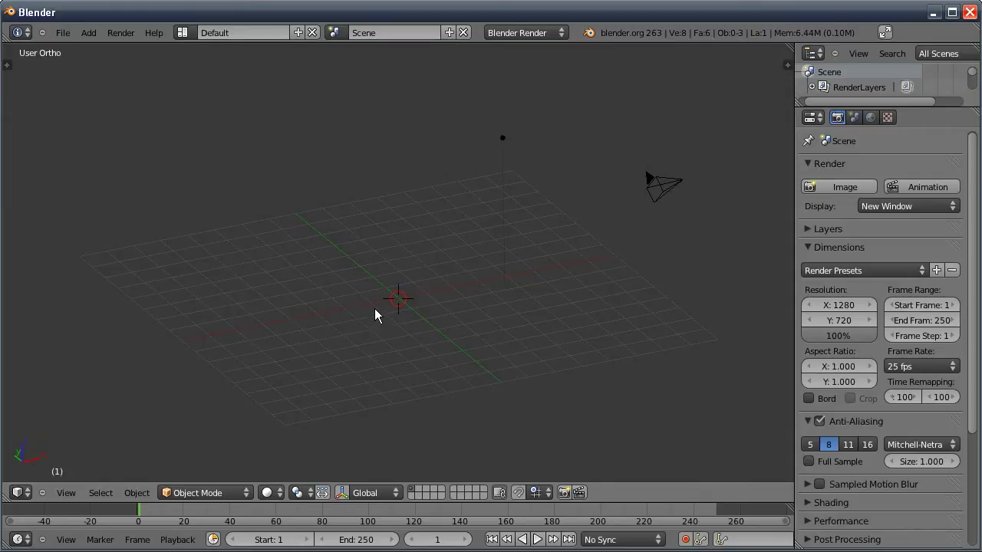
- Add a plane at the origin in Top orthographic view and zoom in on it
key("KP_7")
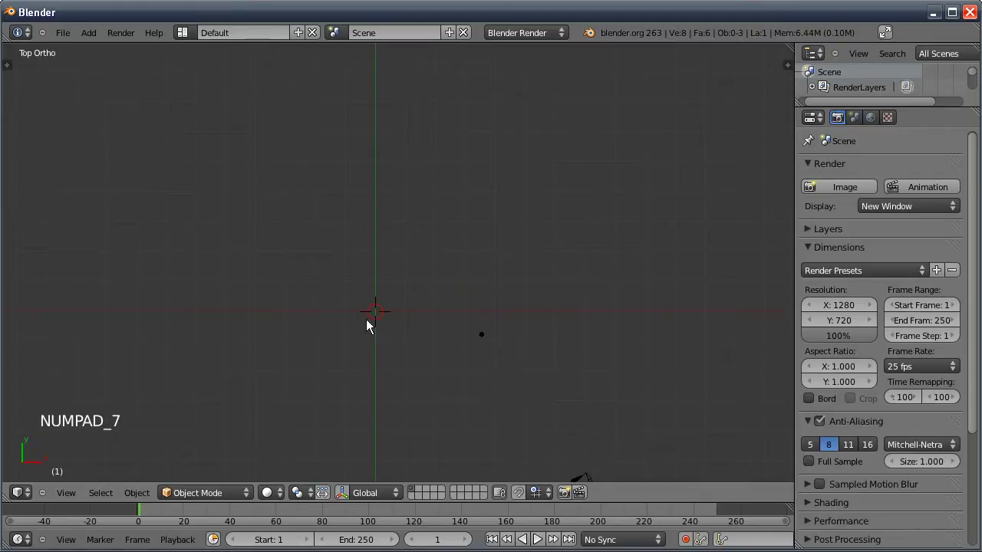
key("shift+a")
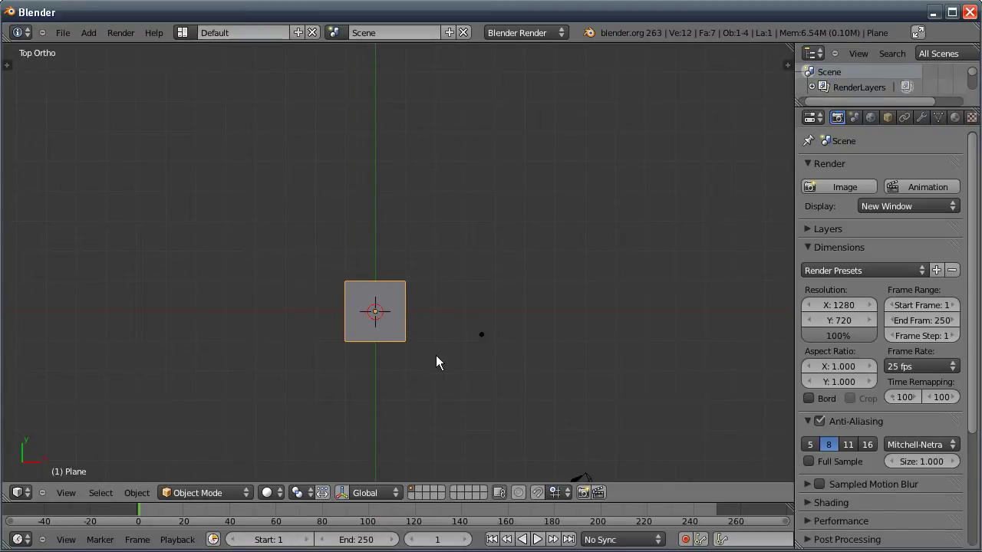
middle_click(331, 340)
key("KP_7")
middle_click(229, 275)
middle_click(220, 277)
middle_click(291, 324)
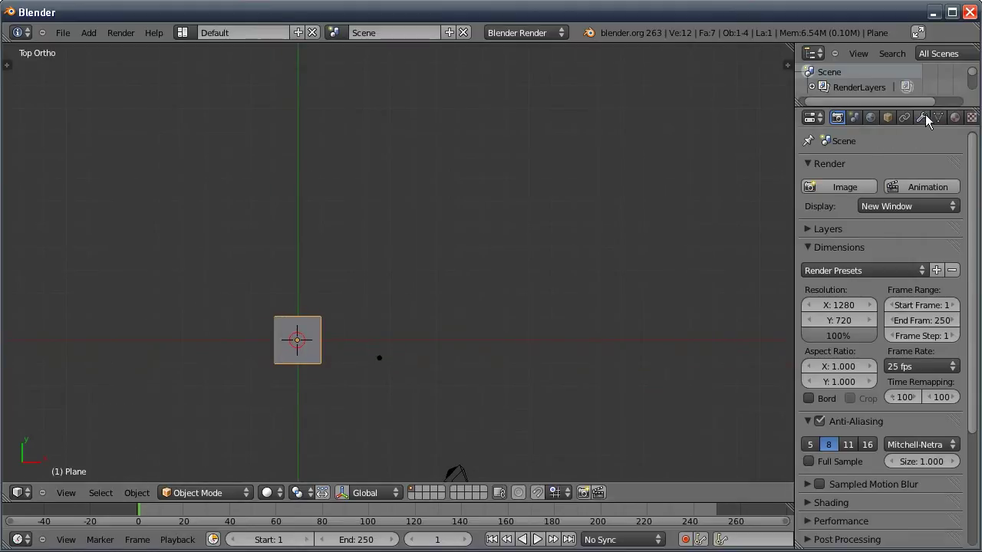
- Give the plane an Array modifier with Count 60, forming a long strip
left_click(931, 119)
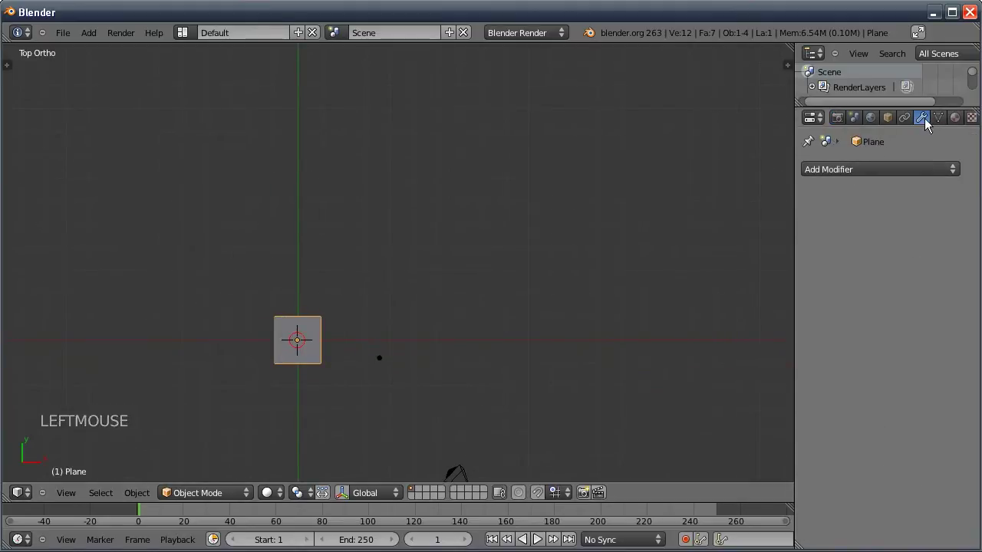
left_click(855, 169)
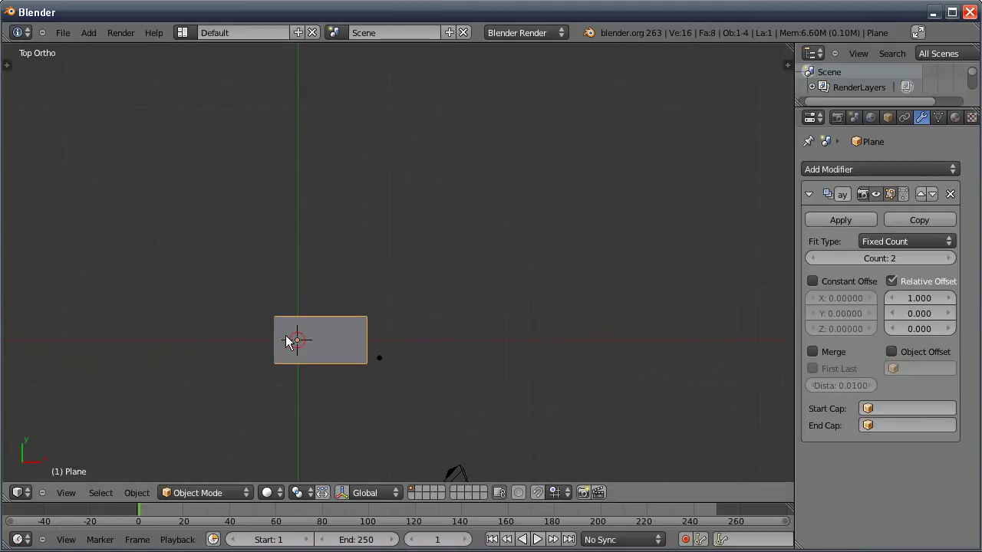
left_click(887, 260)
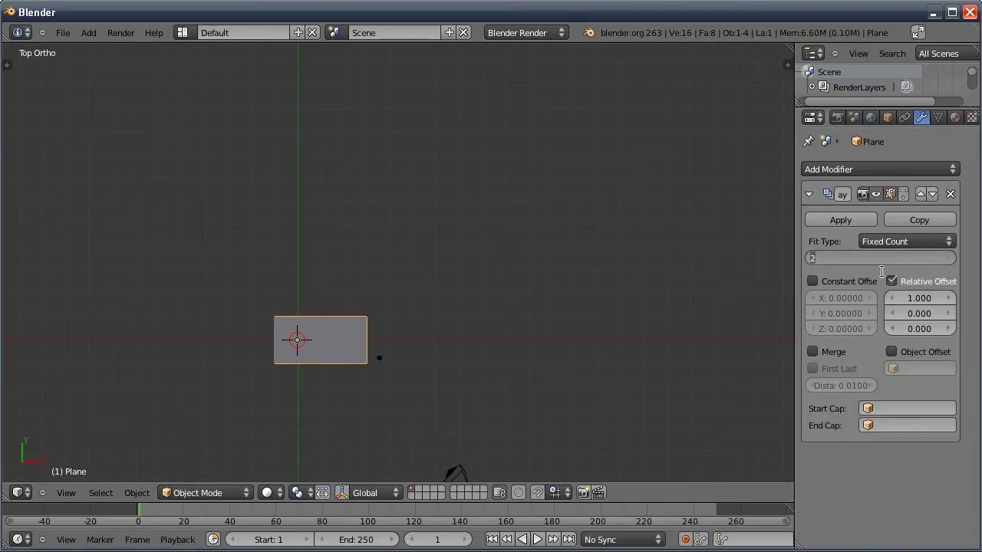
middle_click(516, 305)
middle_click(508, 311)
middle_click(498, 288)
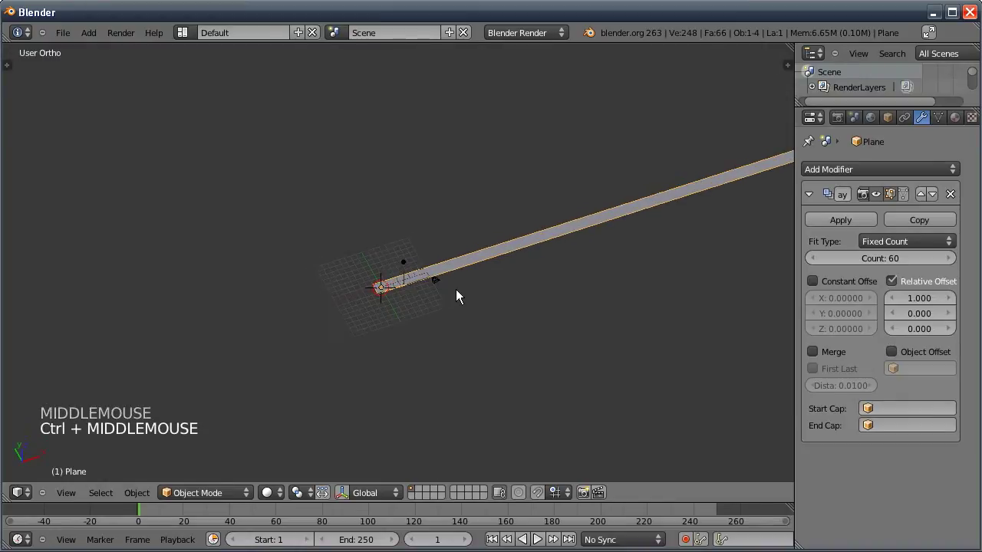
- Scale the whole strip down and zoom back in on it
key("g")
left_click(499, 275)
key("s")
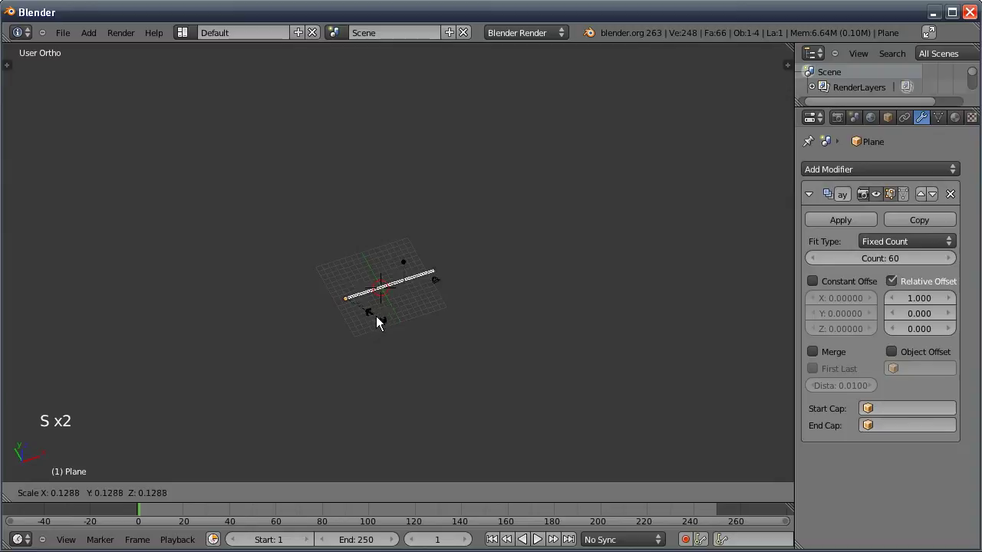
left_click(374, 328)
middle_click(371, 312)
middle_click(315, 395)
middle_click(398, 307)
middle_click(338, 398)
middle_click(374, 345)
middle_click(417, 328)
middle_click(435, 356)
middle_click(414, 368)
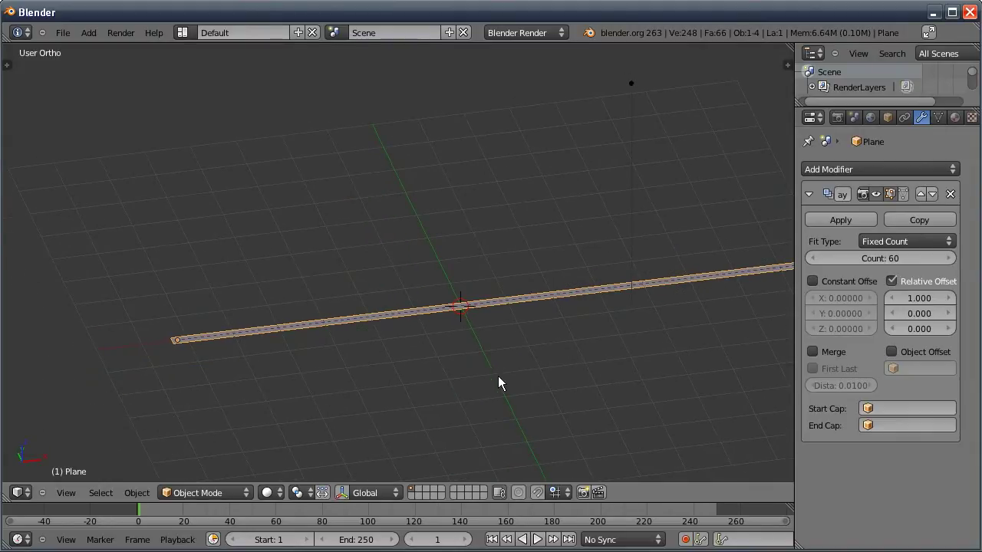
middle_click(501, 383)
middle_click(489, 377)
- Add a second Array modifier with Relative Offset X 0, Y 1 and edit its count
middle_click(476, 404)
left_click(816, 192)
left_click(819, 171)
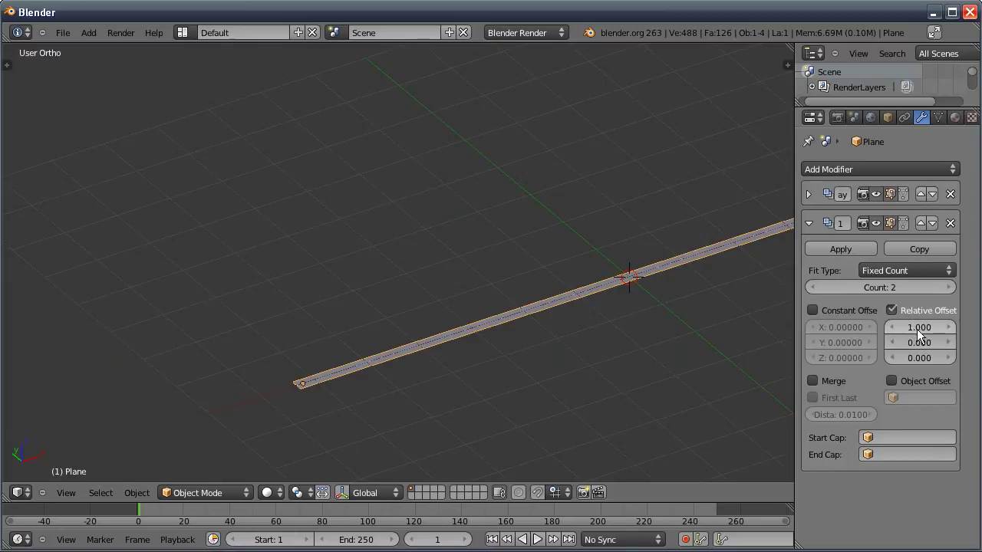
left_click(915, 323)
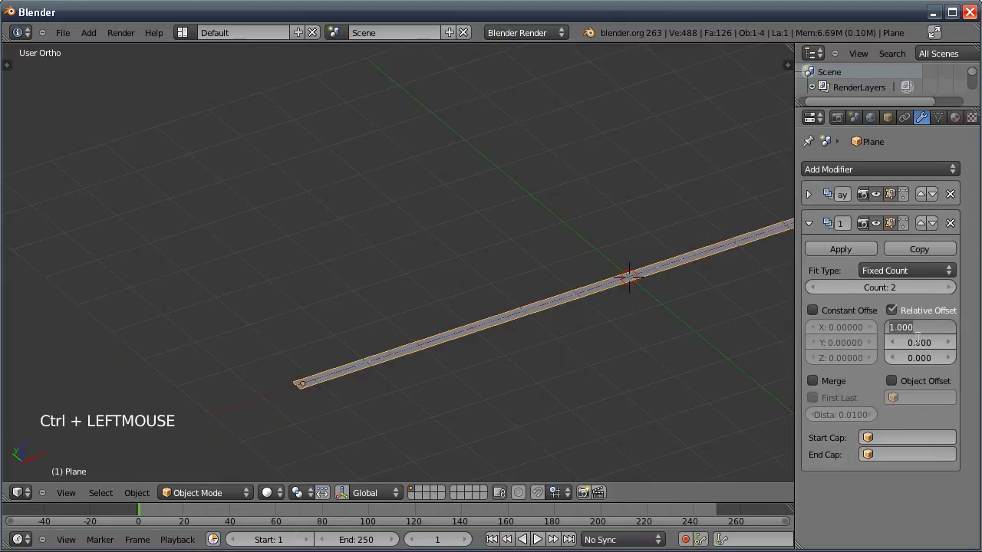
left_click(920, 344)
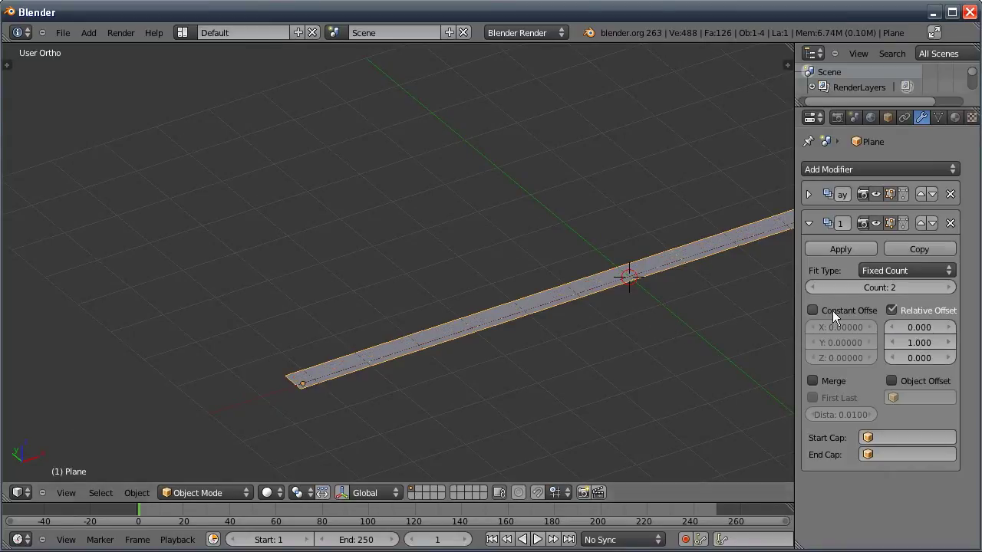
left_click(880, 291)
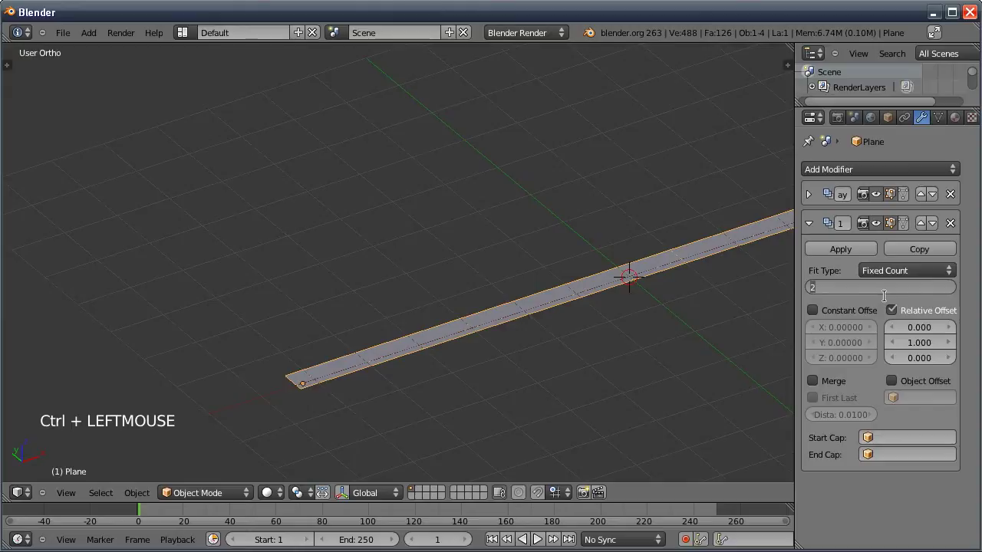
- Add a third Array modifier using Constant Offset Z 1 instead of relative offset
middle_click(676, 298)
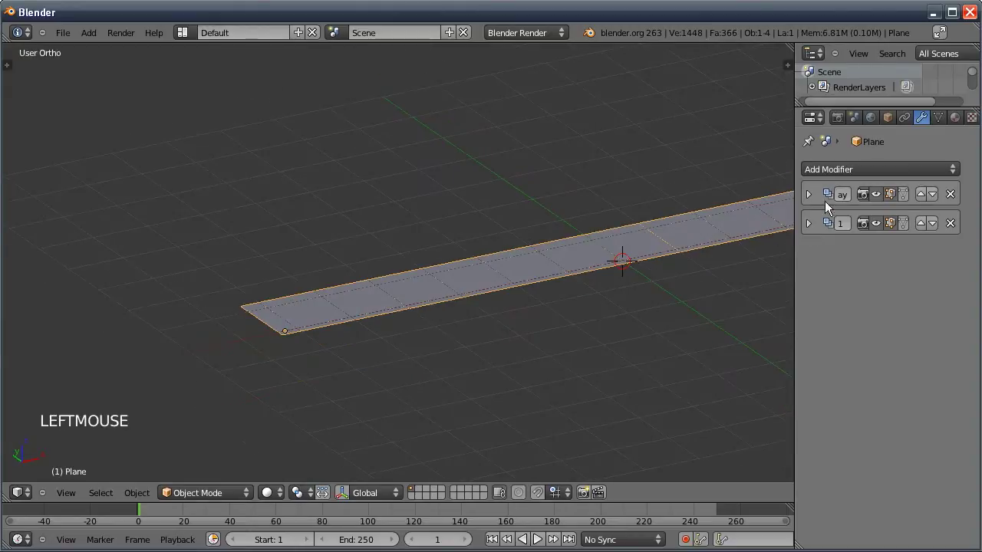
left_click(845, 174)
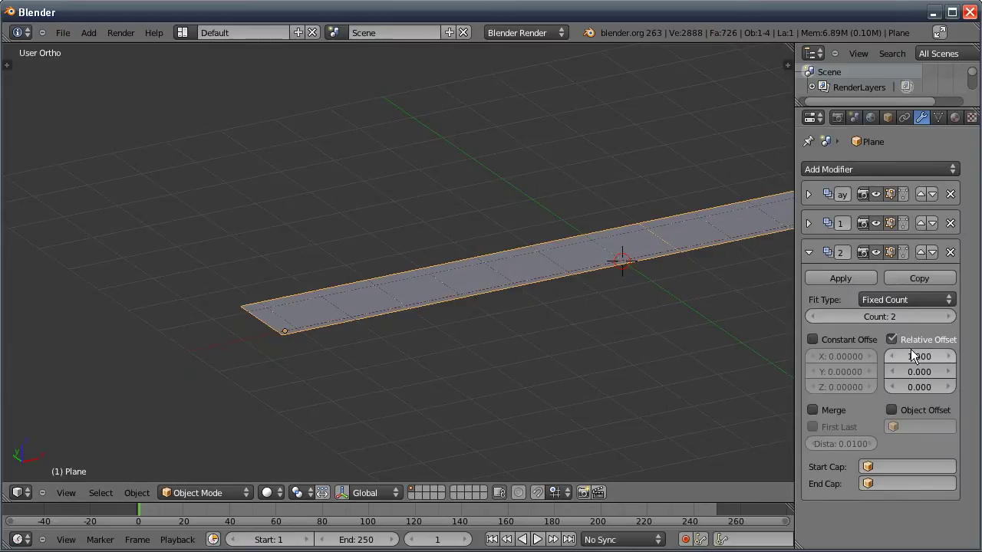
left_click(897, 343)
left_click(815, 342)
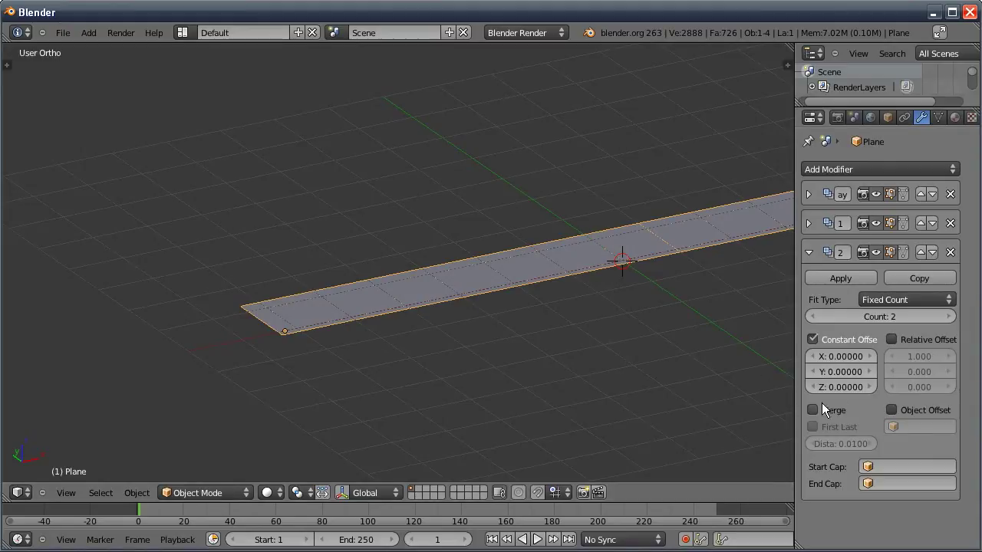
left_click(846, 385)
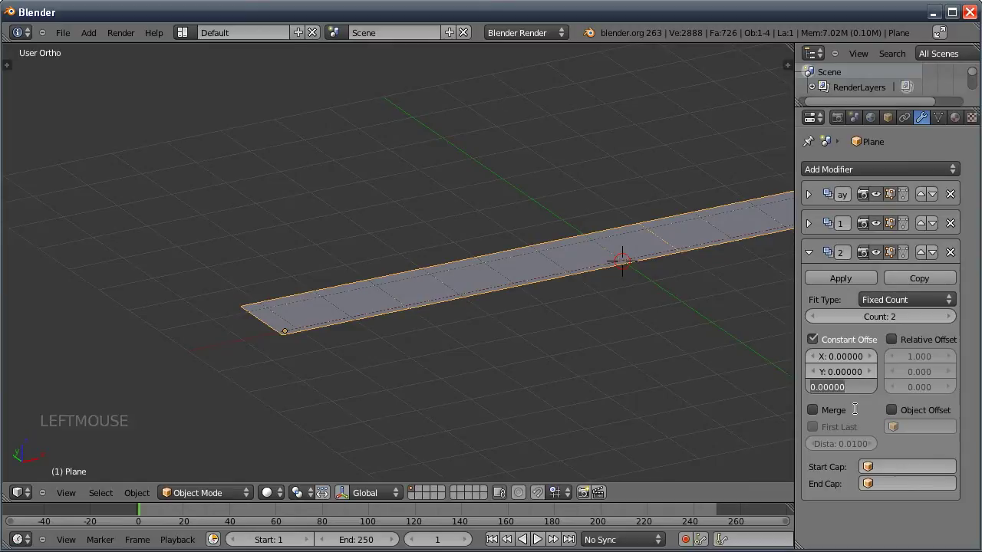
middle_click(480, 341)
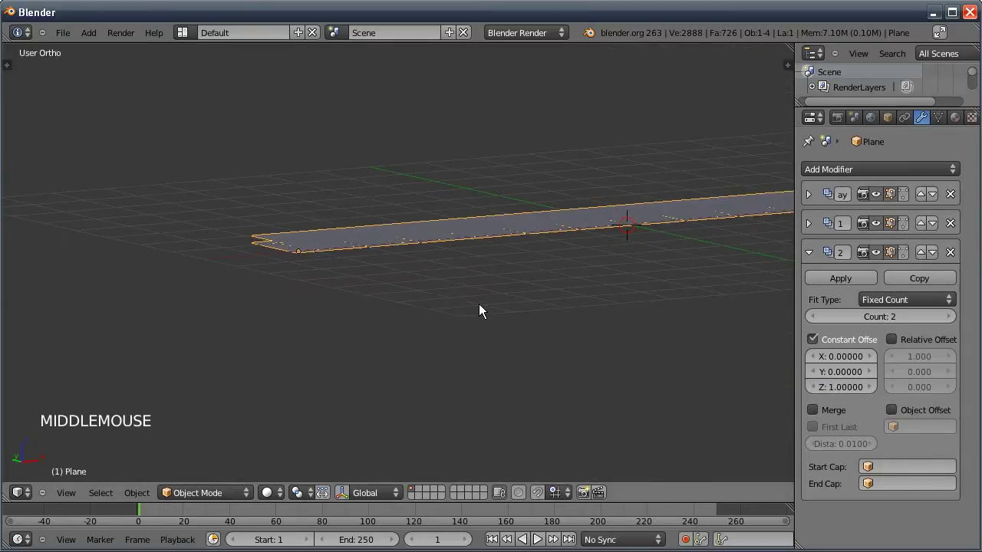
middle_click(385, 274)
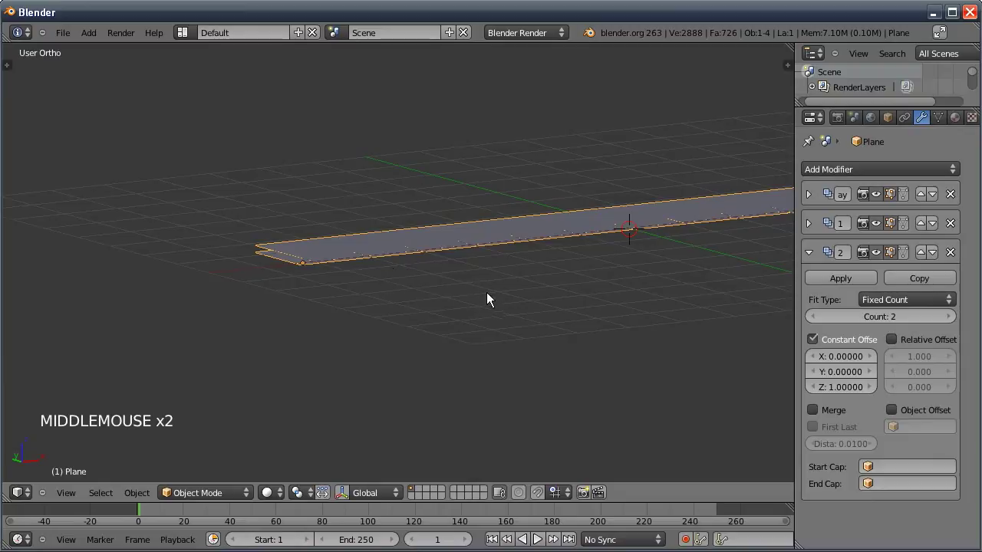
- Set the third array's Count to 6 and view the stacked layers from the side
left_click(892, 317)
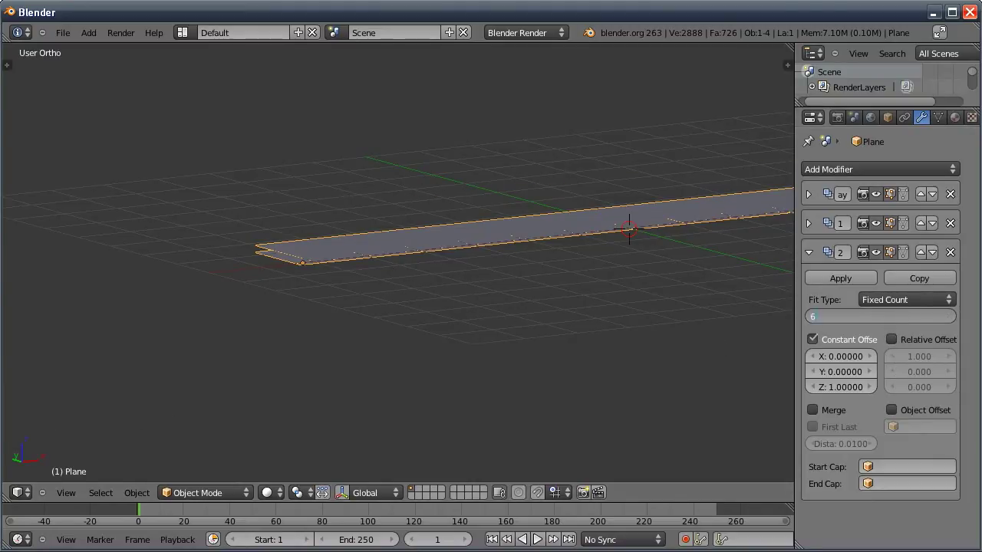
key("KP_1")
key("KP_3")
middle_click(420, 296)
middle_click(394, 264)
middle_click(388, 327)
middle_click(421, 368)
middle_click(414, 409)
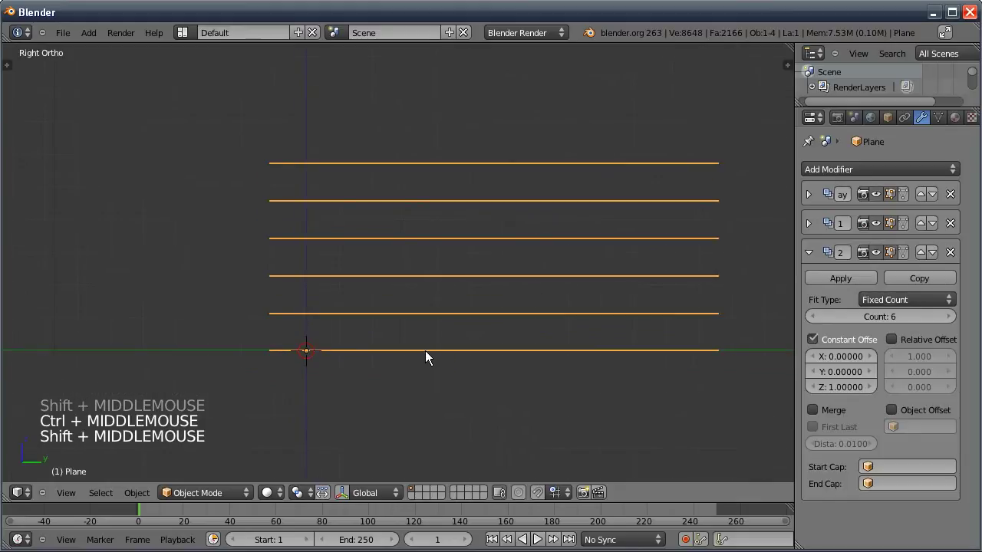
- Show the array in edit mode and widen the Z spacing to about 1.75
key("Tab")
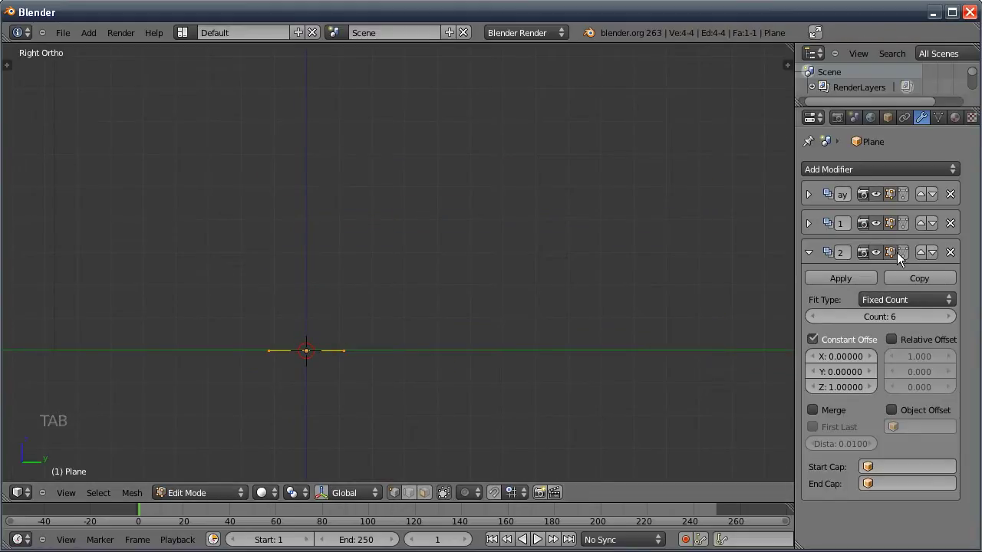
left_click(908, 257)
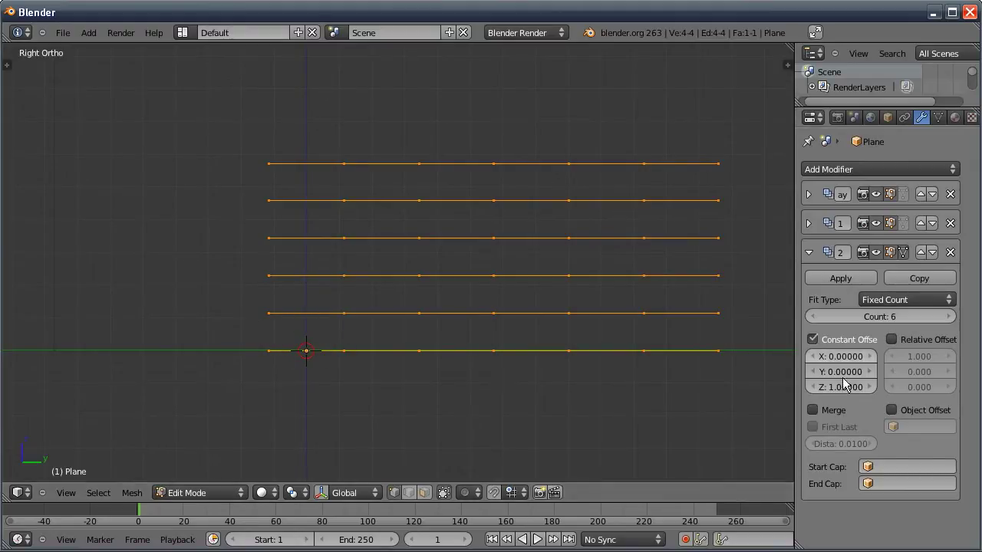
left_click(842, 389)
left_click(867, 393)
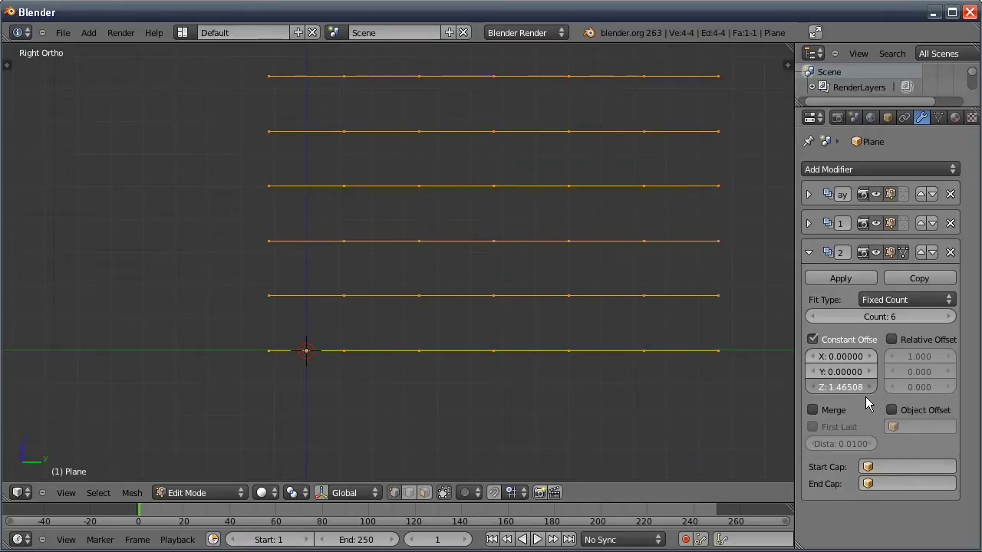
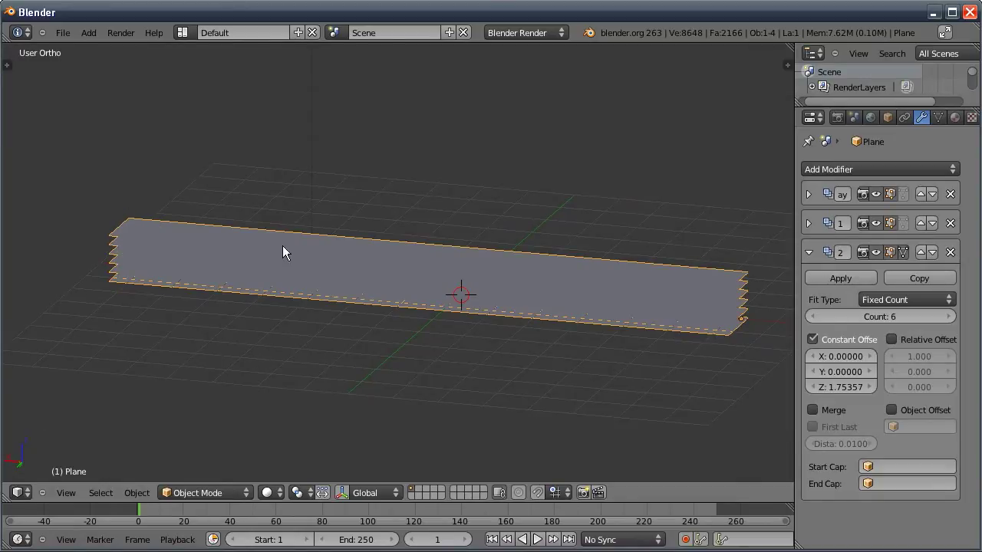
- Set the plane's Duplication to Verts in its object settings
left_click(897, 127)
left_click(981, 200)
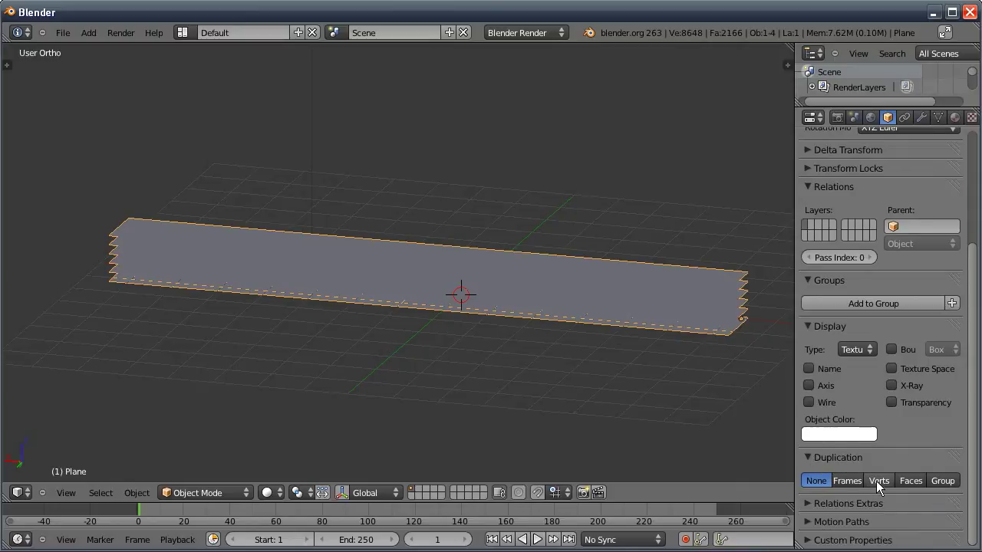
left_click(881, 484)
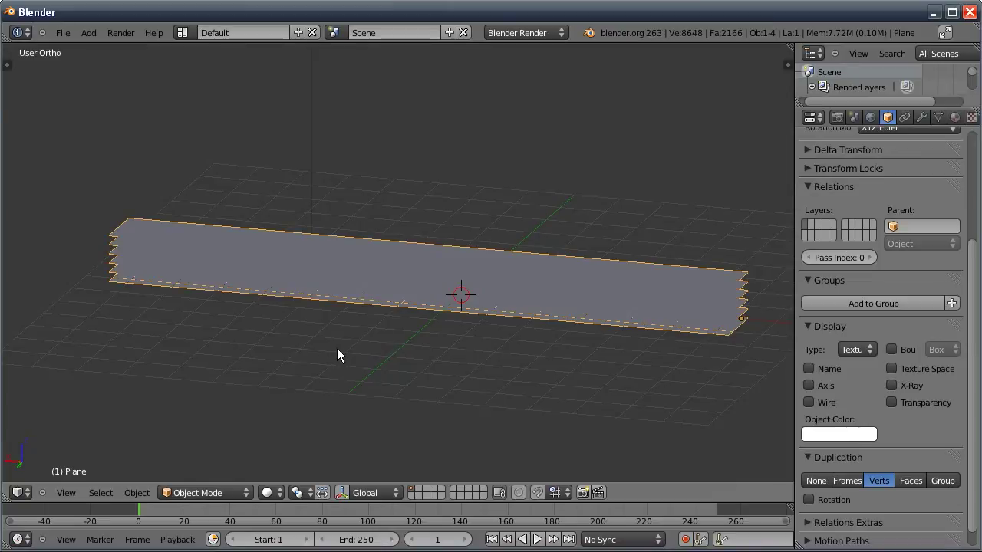
- Unhide the cube, then move and scale it near the plane in Top view
key("h")
key("alt+h")
left_click(343, 316)
key("g")
left_click(268, 416)
key("s")
left_click(304, 412)
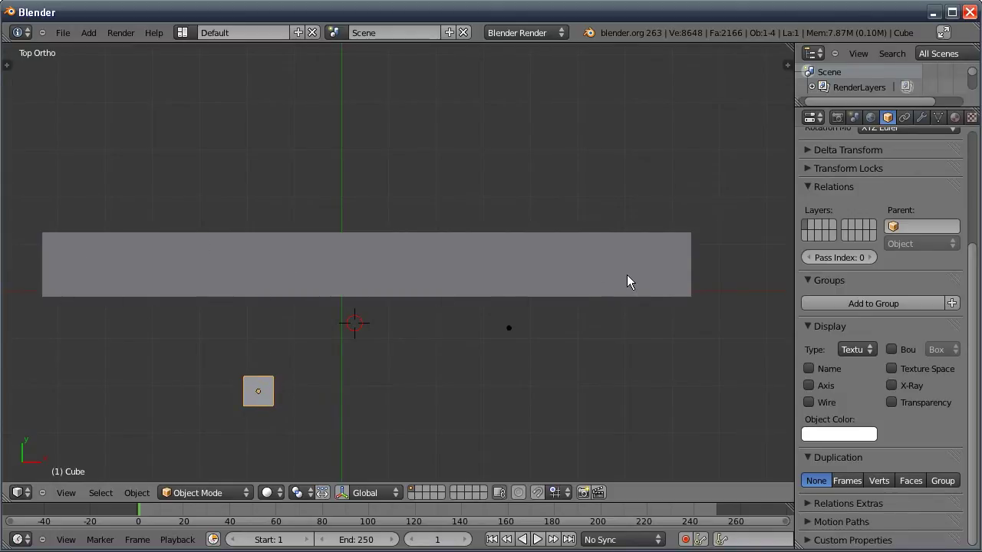
- Parent the cube to the plane with Ctrl+P > Object
left_click(558, 278)
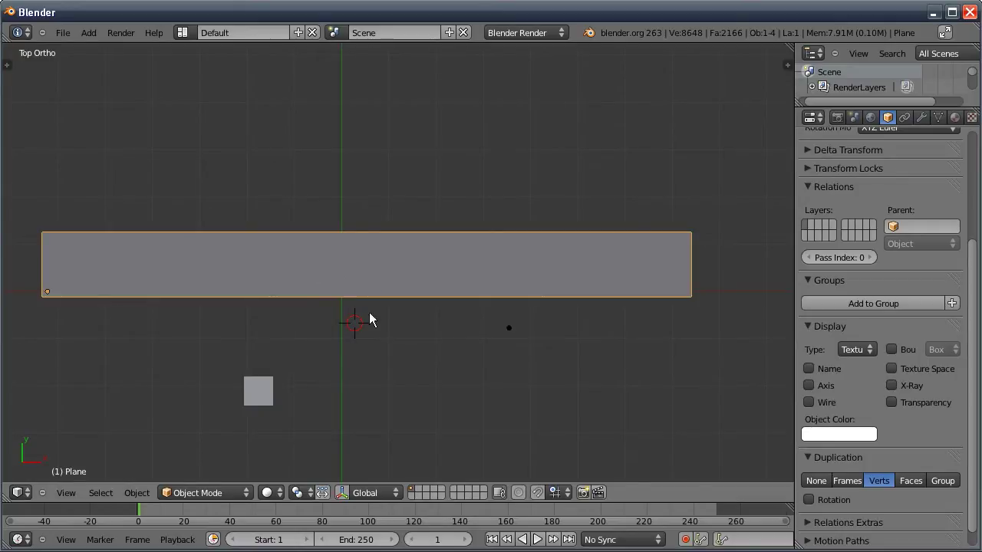
left_click(264, 396)
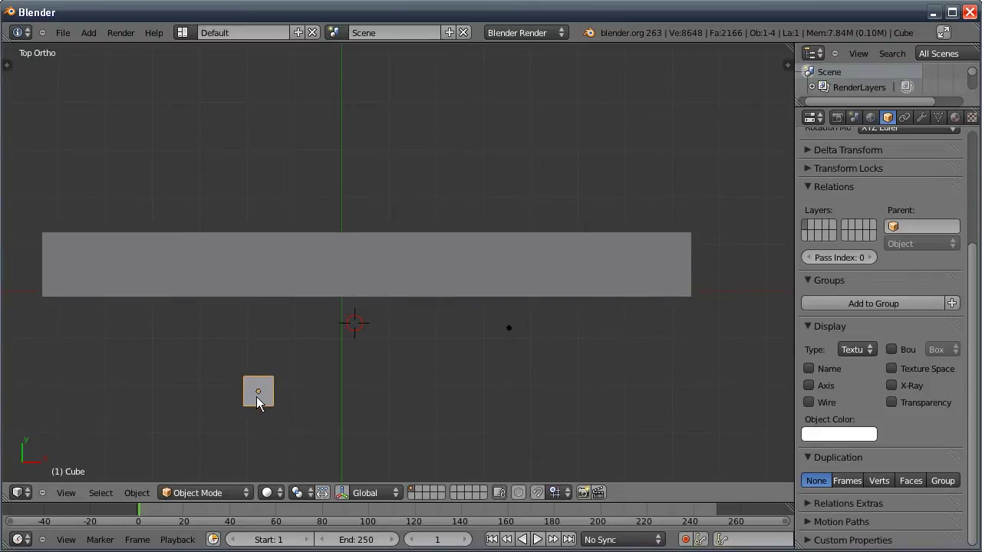
left_click(300, 269)
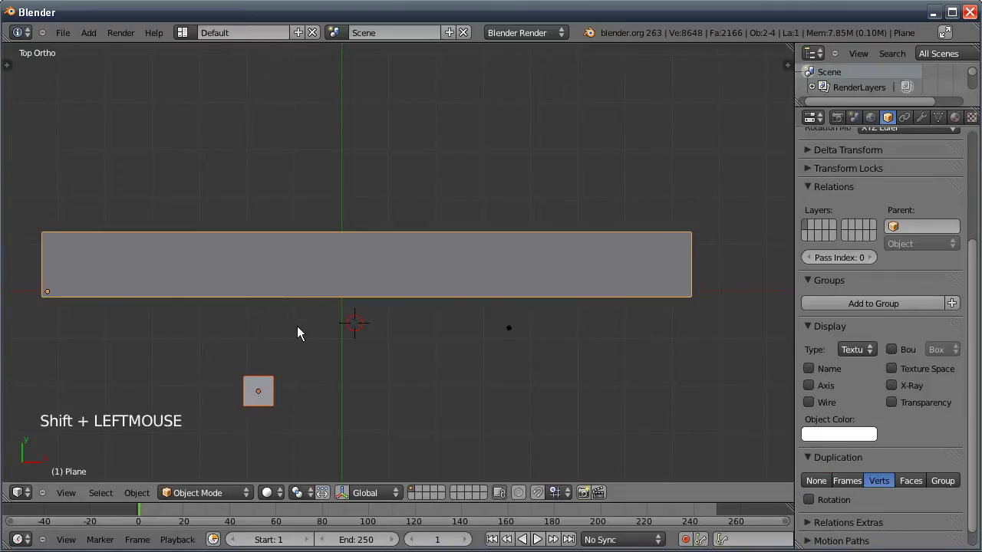
key("ctrl+p")
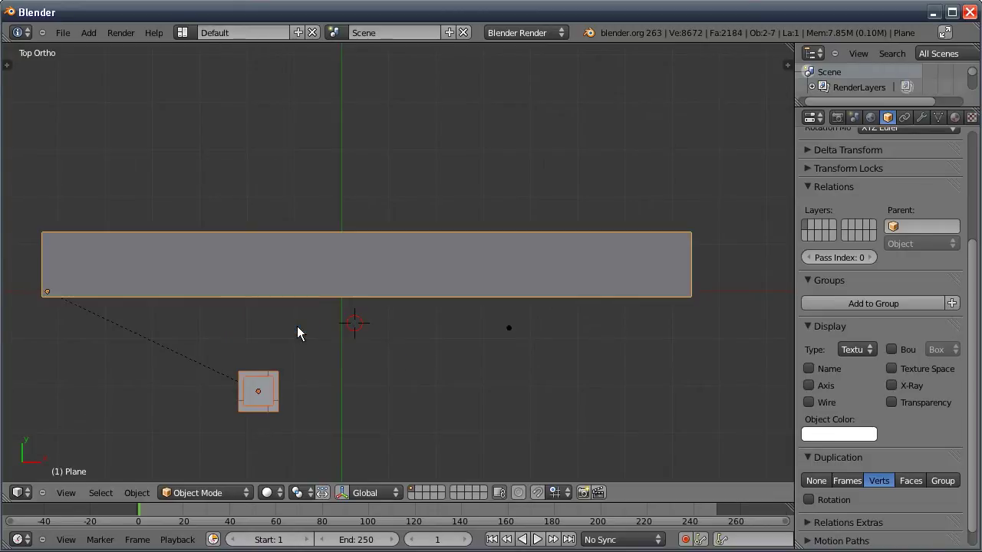
- Orbit to an angled view and reopen the plane's modifier settings
middle_click(291, 451)
middle_click(236, 325)
middle_click(212, 370)
middle_click(347, 314)
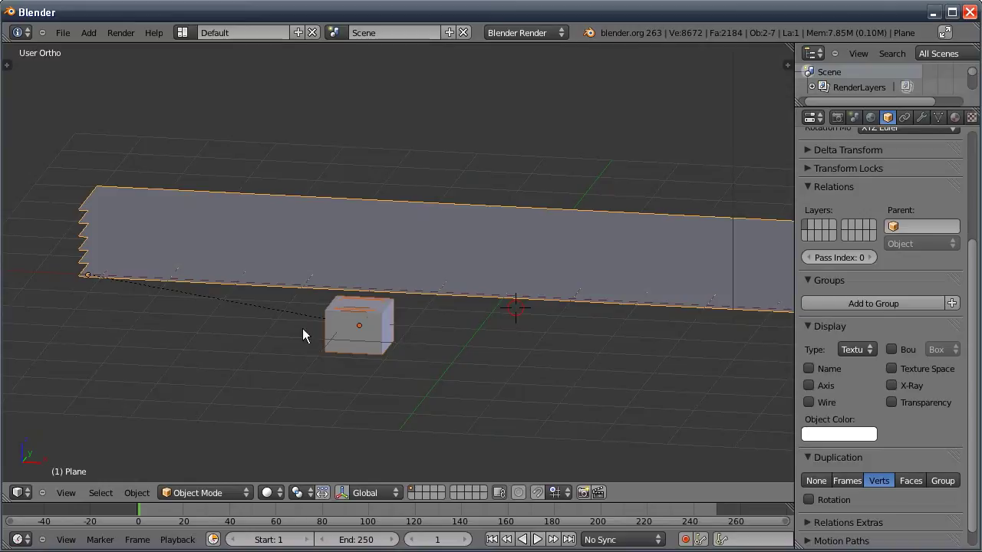
left_click(930, 120)
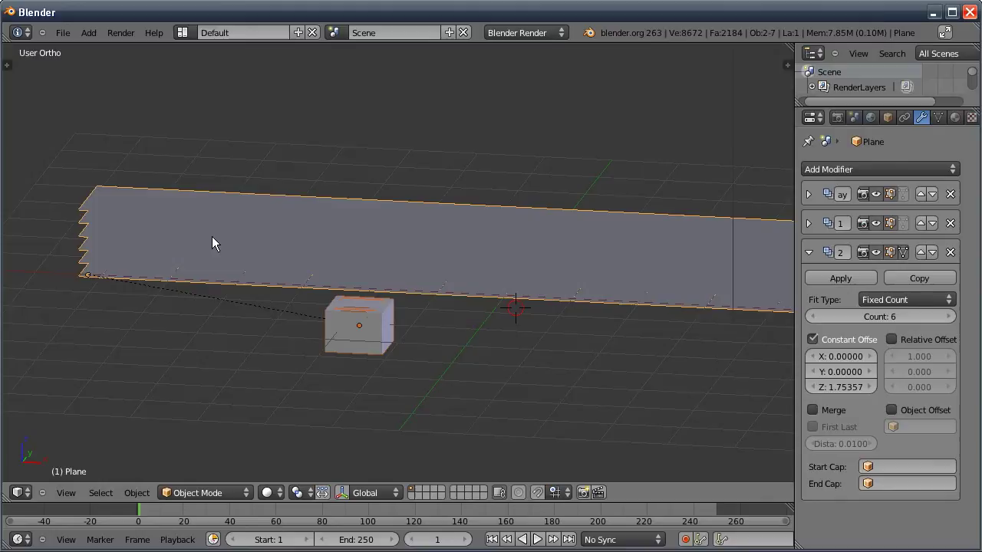
- Enable Merge on the first Array modifier and apply it
left_click(813, 254)
left_click(814, 189)
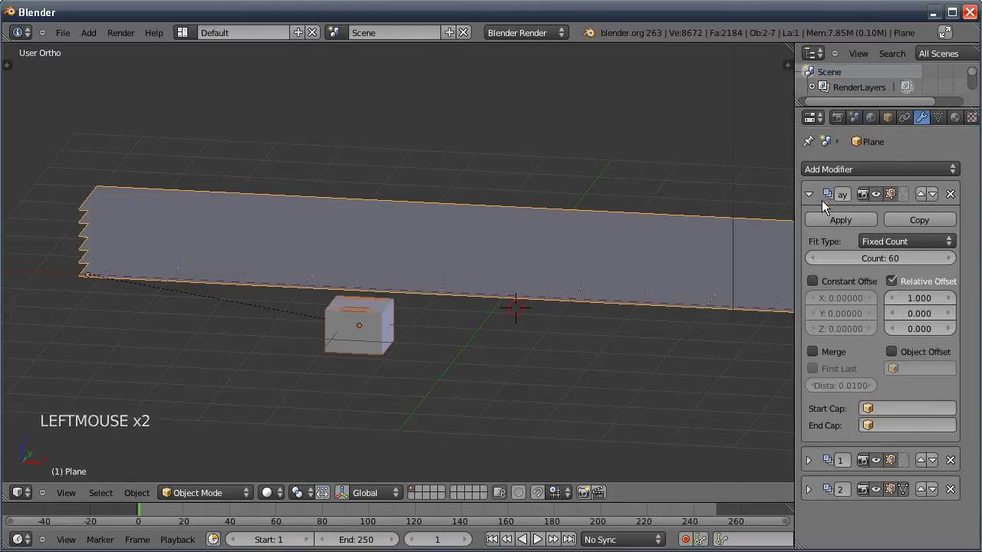
left_click(817, 356)
left_click(817, 358)
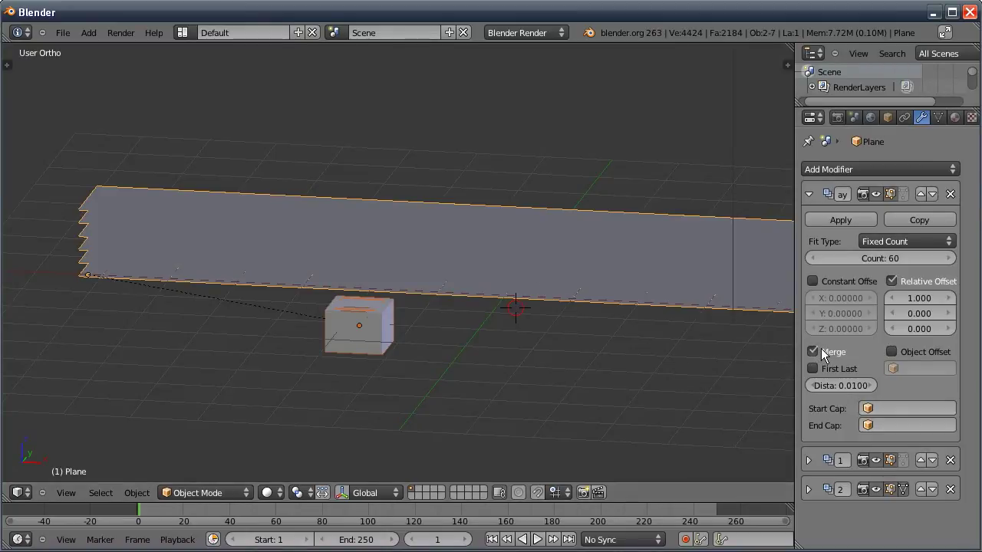
left_click(844, 223)
- Enable Merge on the second and third Array modifiers and apply both
left_click(812, 197)
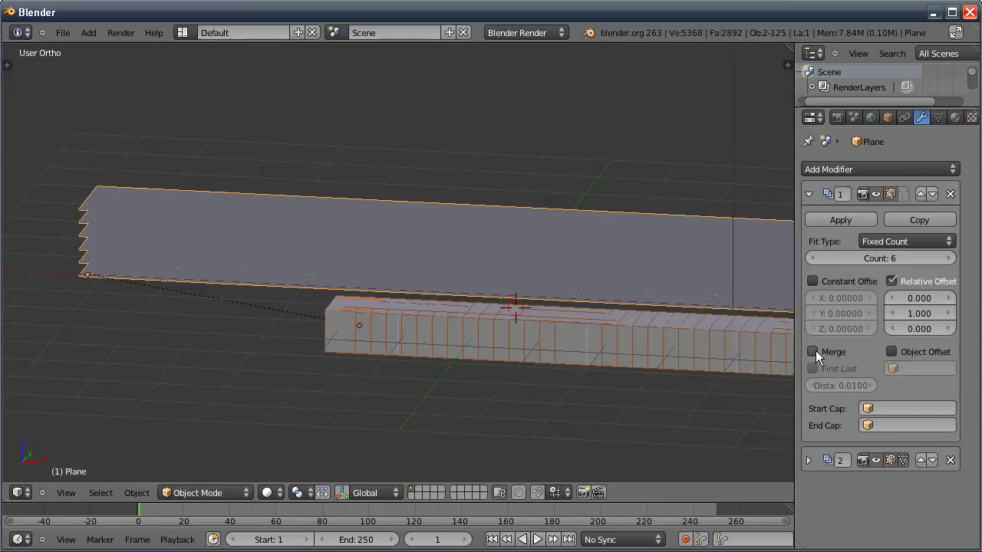
left_click(819, 356)
left_click(833, 223)
left_click(815, 196)
left_click(817, 354)
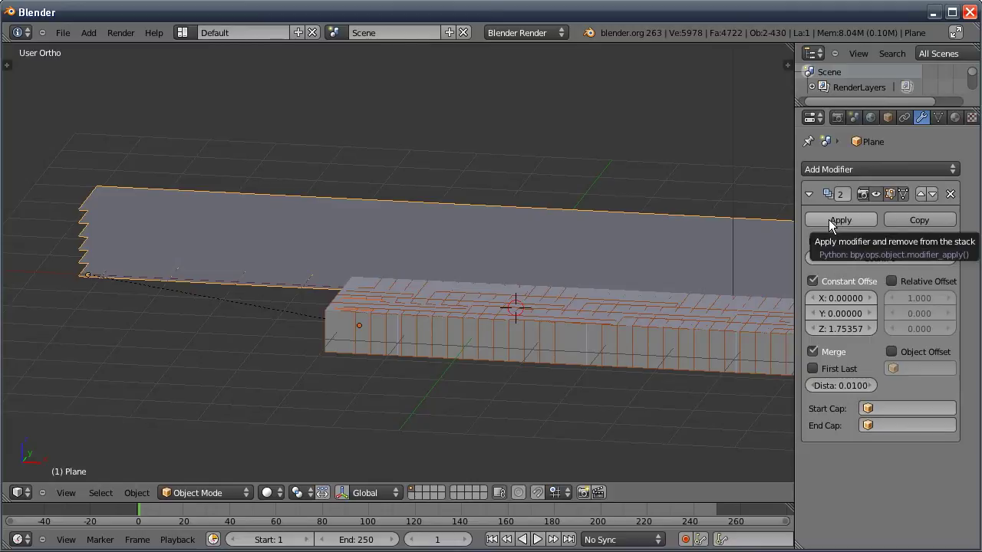
left_click(834, 227)
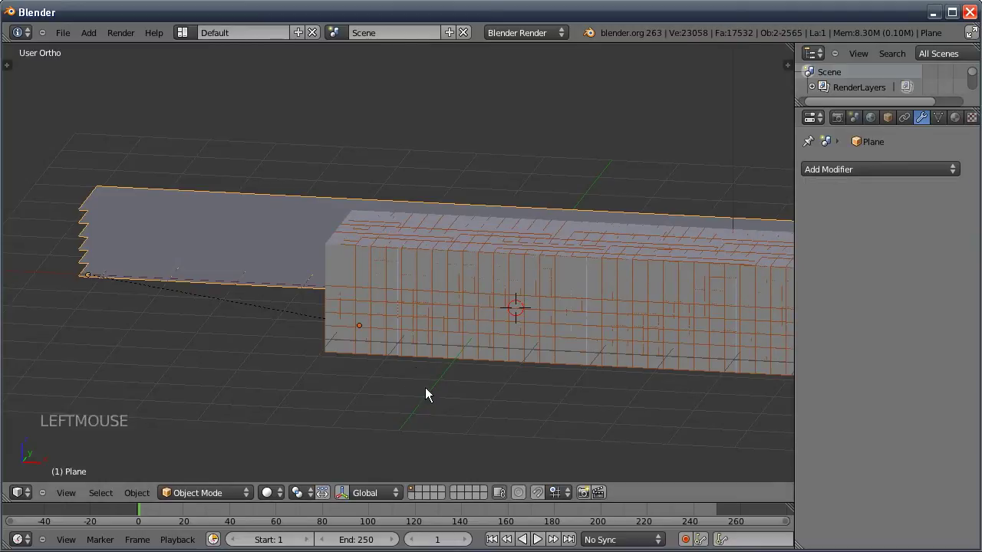
- Switch to wireframe, orbit the cube wall, and select the cube then the plane
middle_click(429, 353)
middle_click(428, 333)
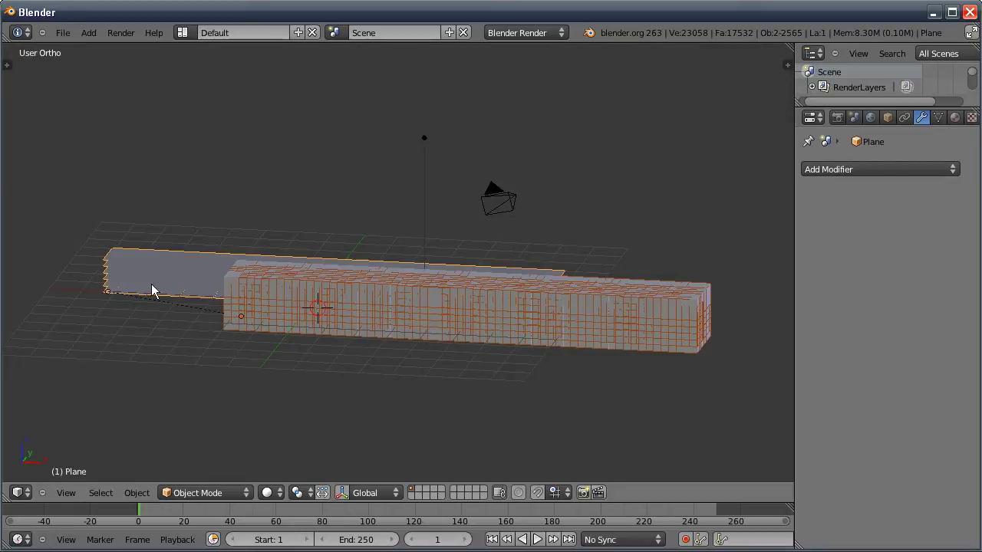
middle_click(242, 355)
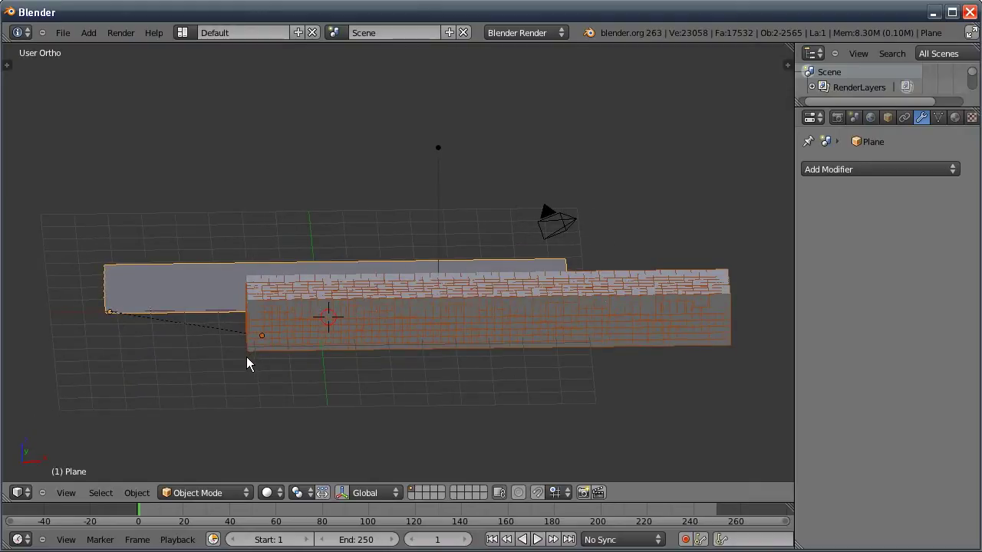
key("z")
middle_click(234, 371)
middle_click(224, 378)
middle_click(327, 369)
left_click(400, 319)
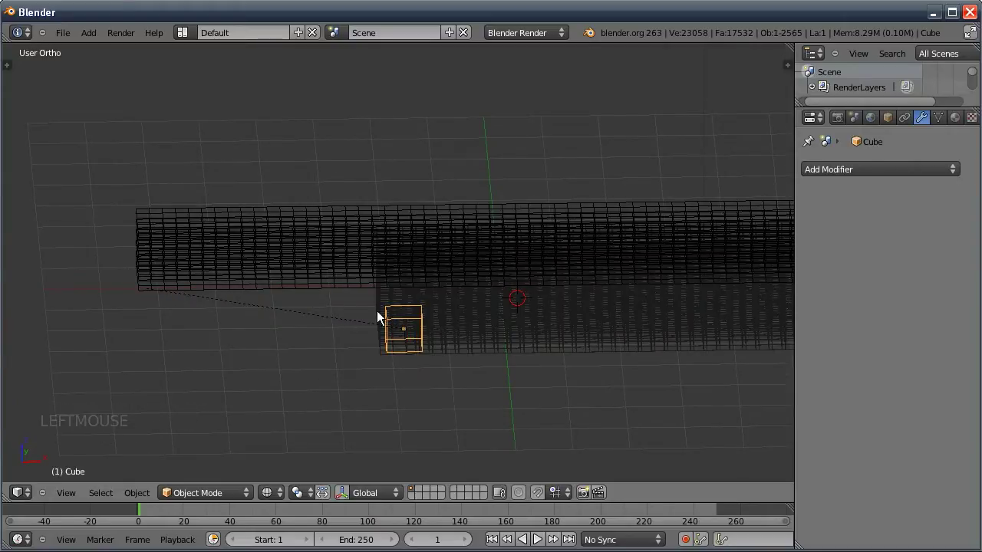
left_click(266, 271)
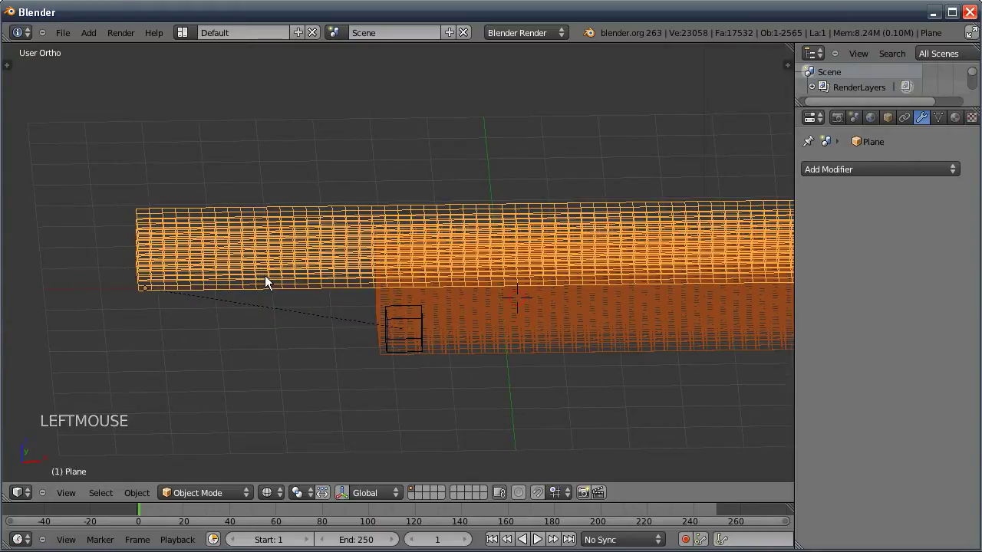
- Snap the cursor to the plane, select the small cube and snap it to the plane's corner, checking in solid and wireframe
key("shift+s")
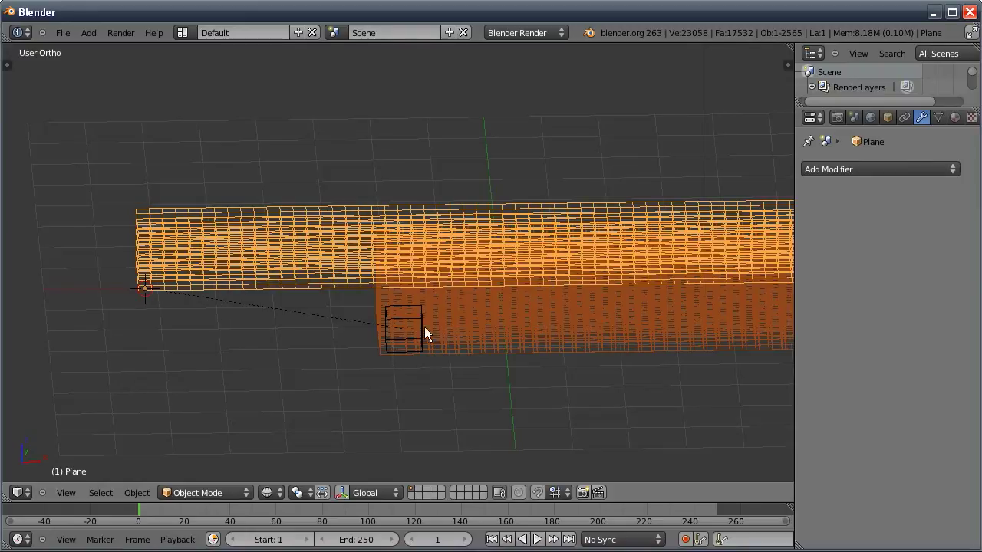
left_click(415, 325)
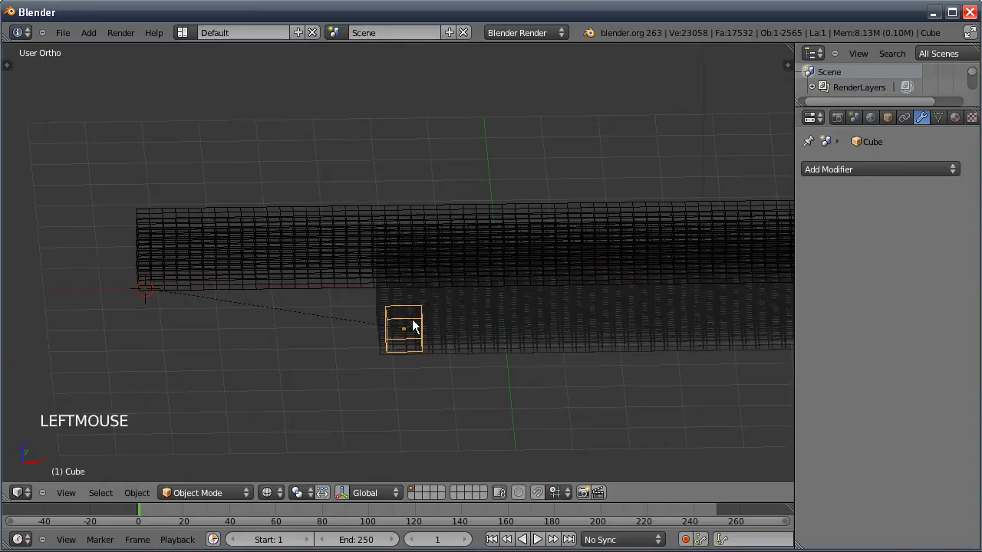
key("shift+s")
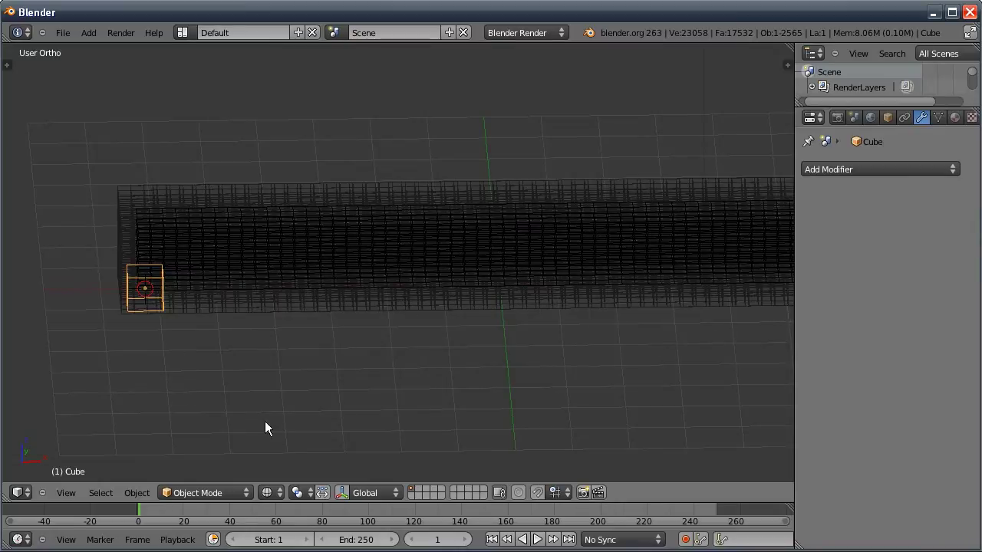
key("z")
middle_click(284, 360)
middle_click(280, 347)
middle_click(267, 346)
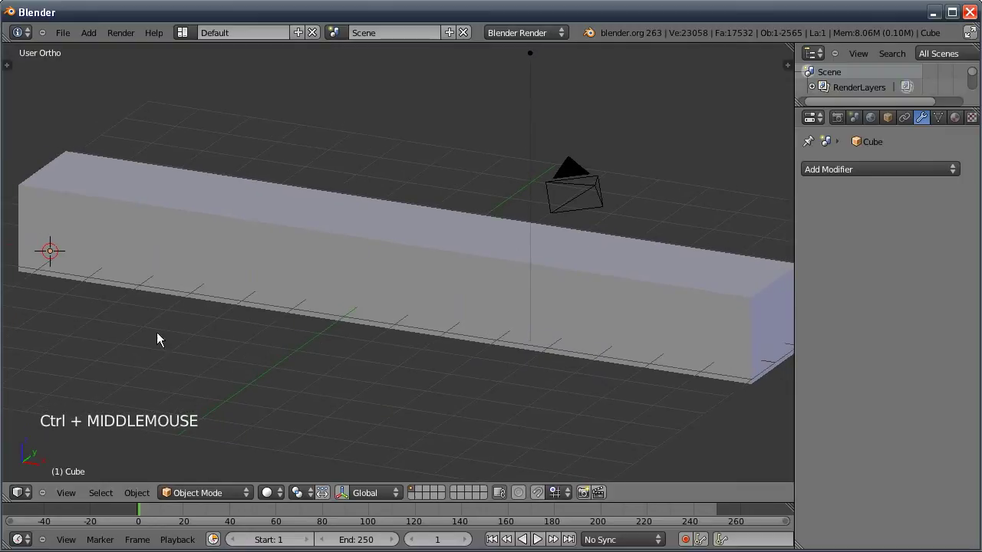
key("z")
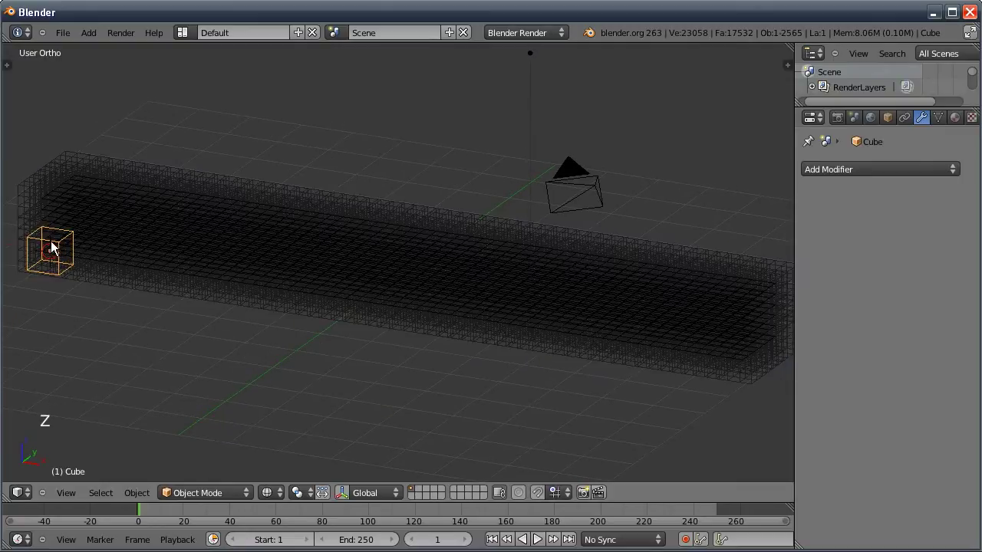
- Scale the cube down to about 0.2 so the wall becomes rows of clearly separated small cubes
key("z")
key("s")
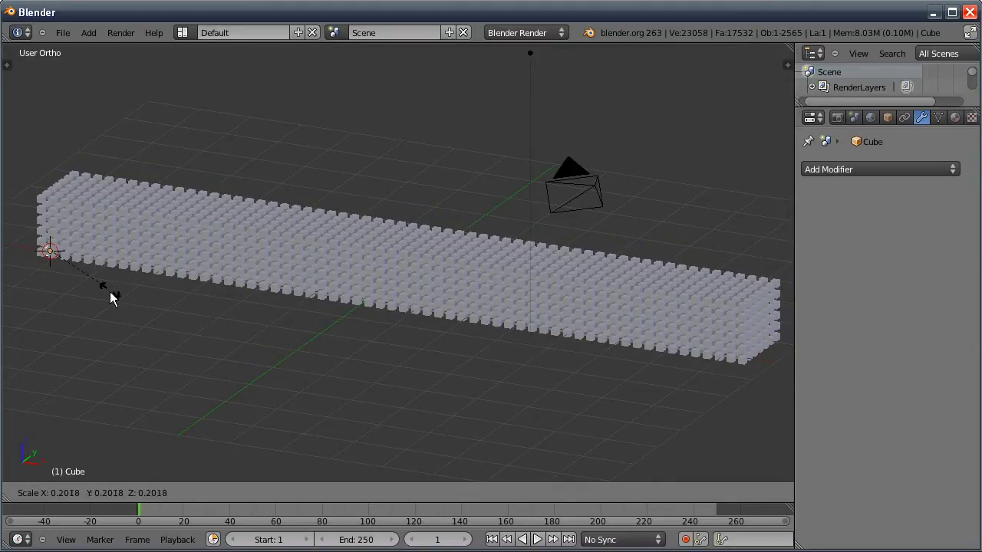
middle_click(235, 328)
middle_click(379, 366)
middle_click(362, 393)
middle_click(302, 356)
middle_click(299, 353)
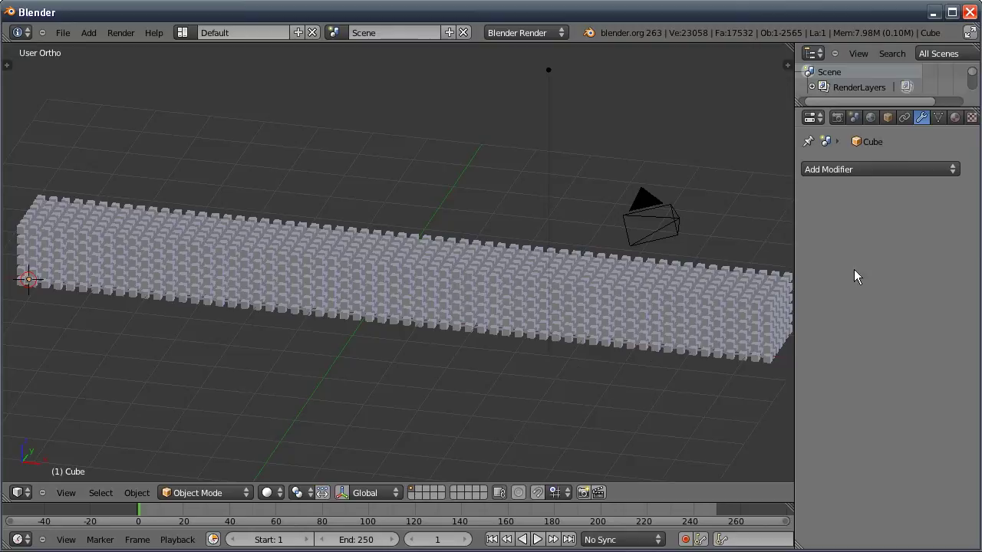
middle_click(377, 344)
middle_click(350, 362)
middle_click(349, 342)
- Set the plane's Duplication to None so the small cubes vanish and only the stacked plane remains
left_click(350, 342)
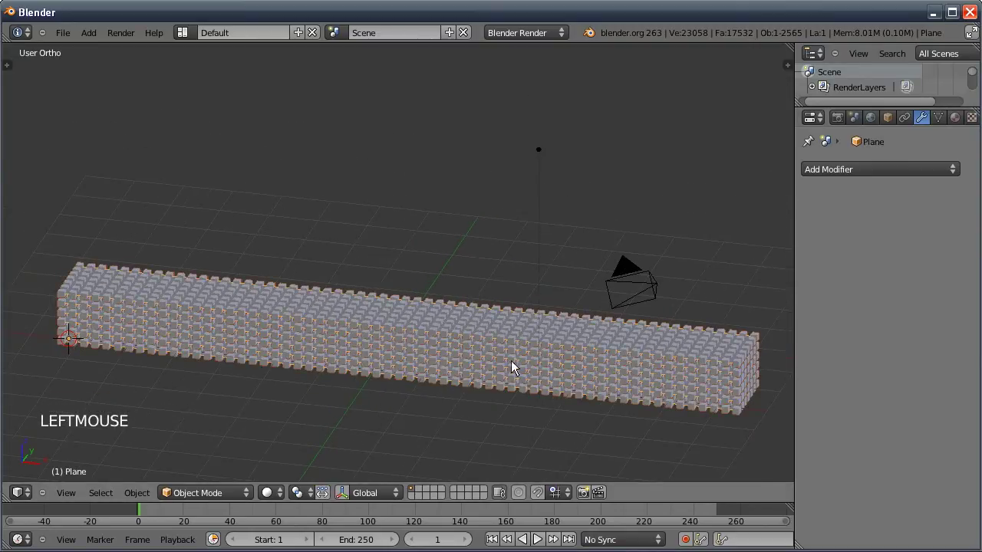
left_click(897, 122)
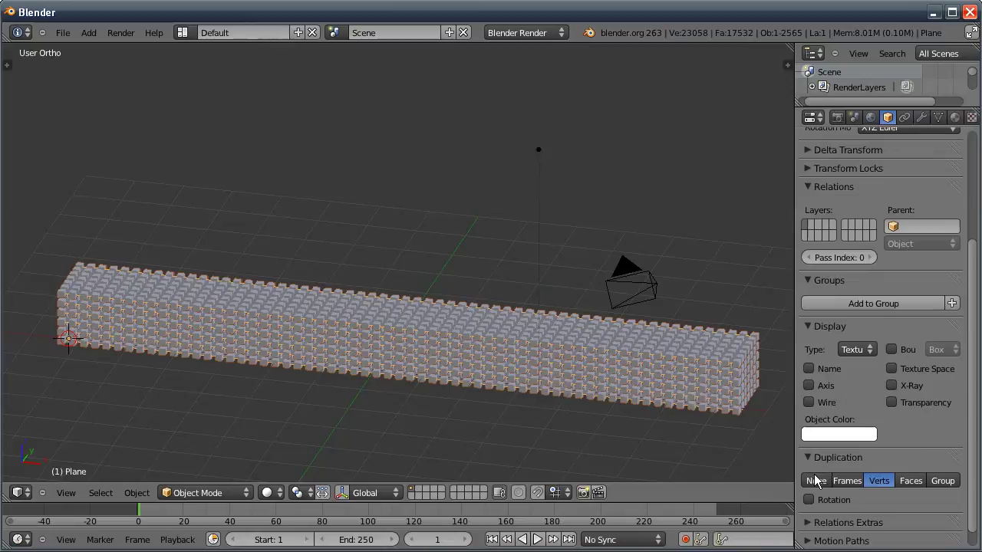
left_click(820, 483)
left_click(293, 310)
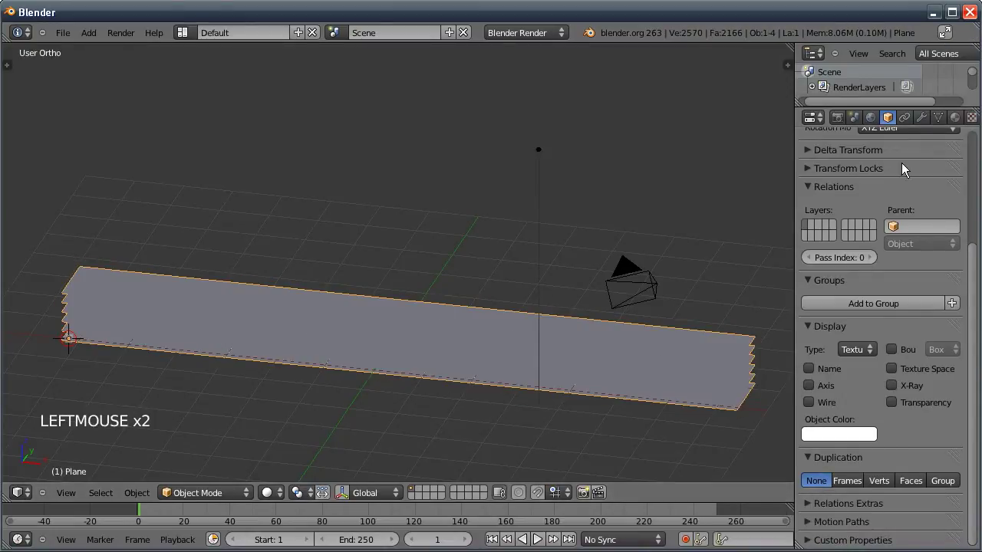
- Add a Wave modifier to the plane and play the animation to watch it ripple
left_click(928, 124)
left_click(846, 174)
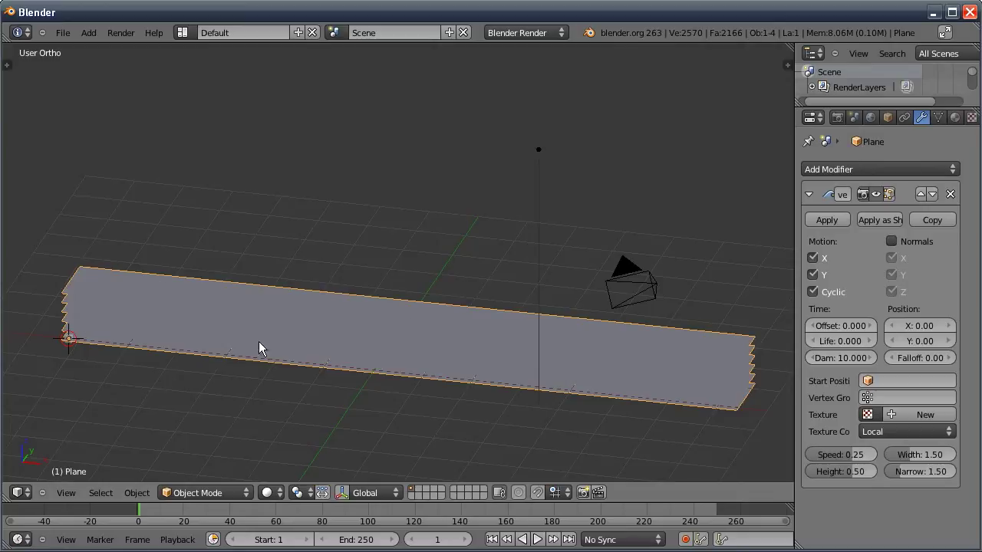
key("alt+a")
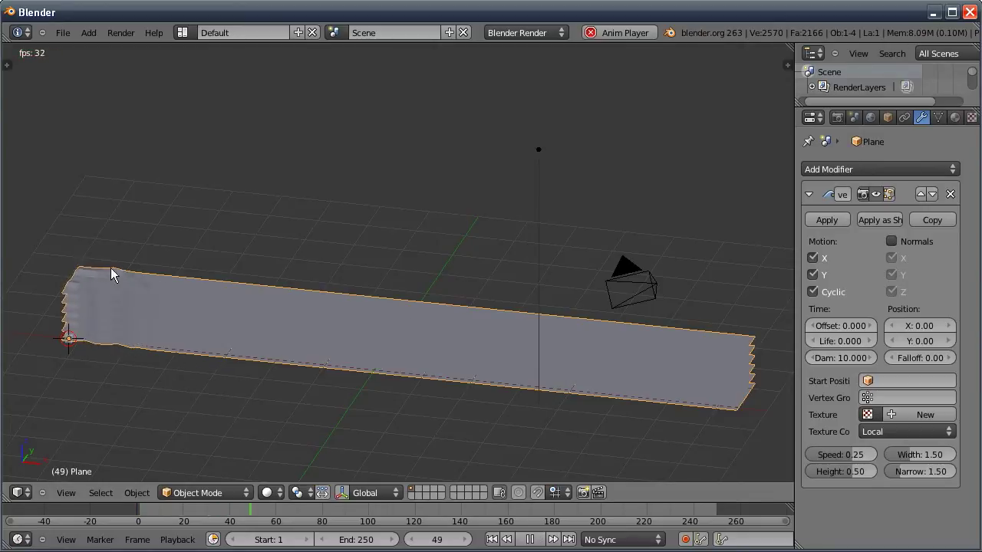
middle_click(70, 359)
middle_click(305, 388)
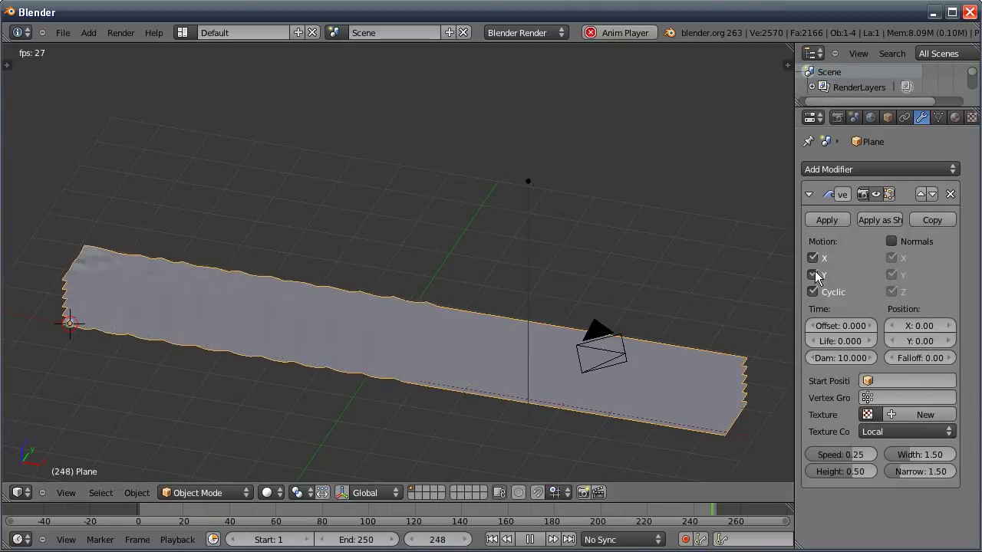
- Untick the wave's Motion Y to restrict it to X, then re-enable it
left_click(814, 273)
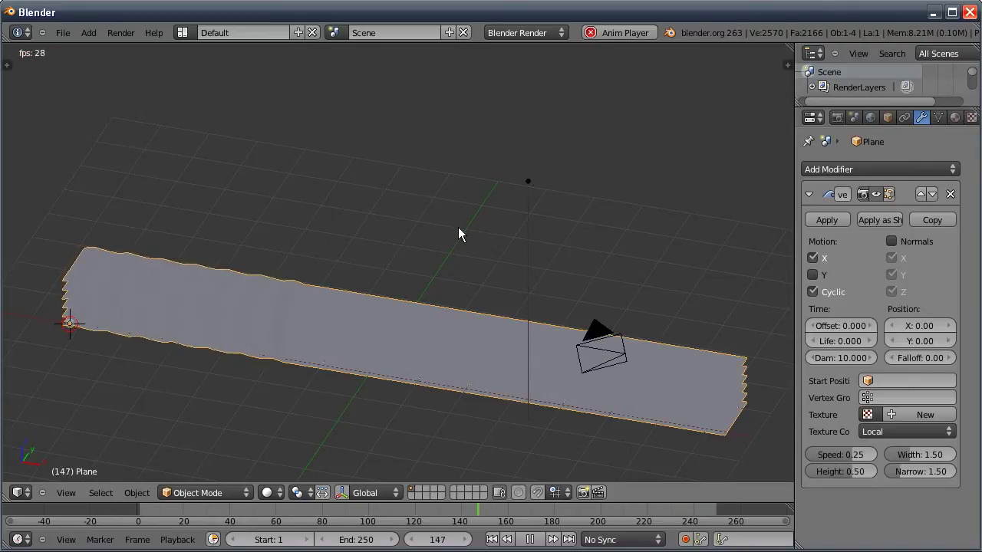
left_click(819, 277)
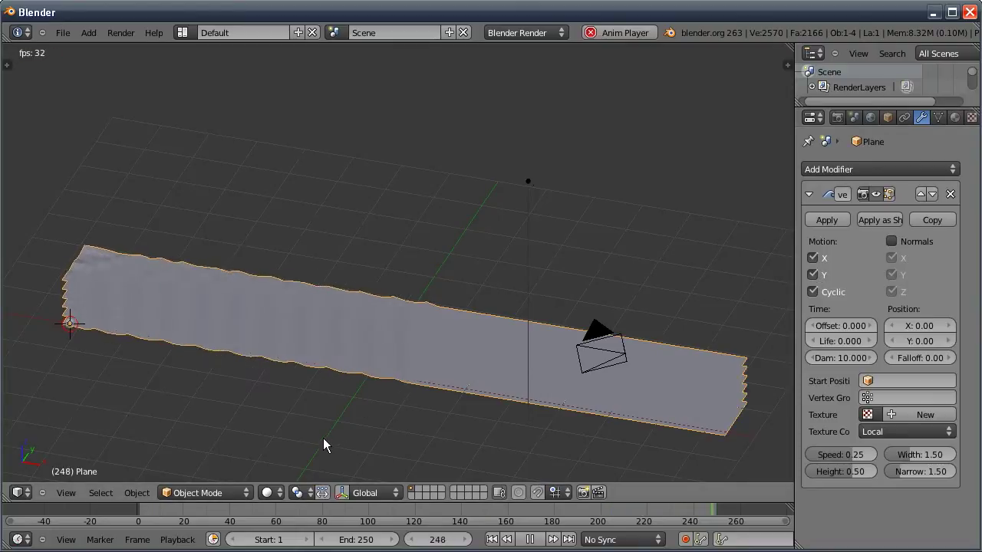
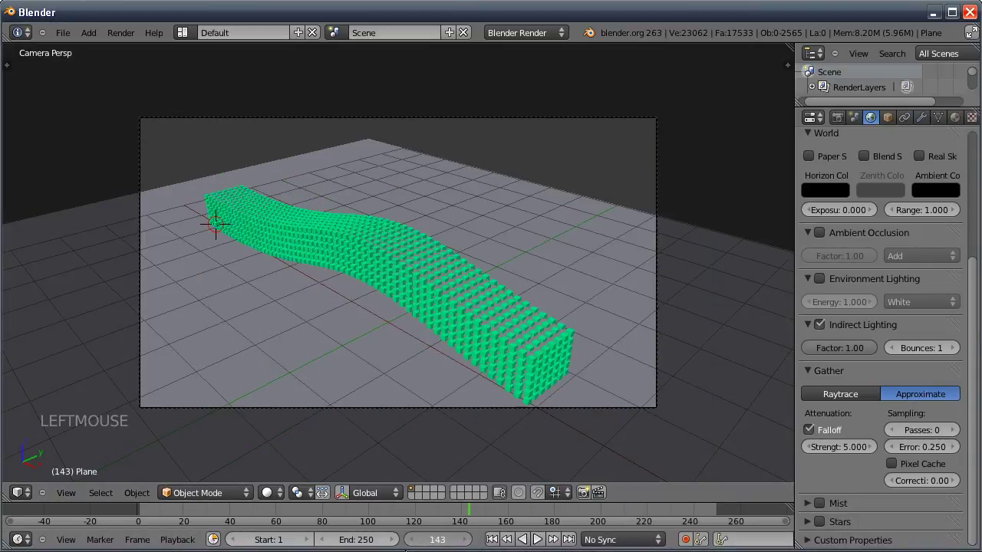
- Render the current frame with F12 to check the glowing cubes over the dark floor
key("F12")
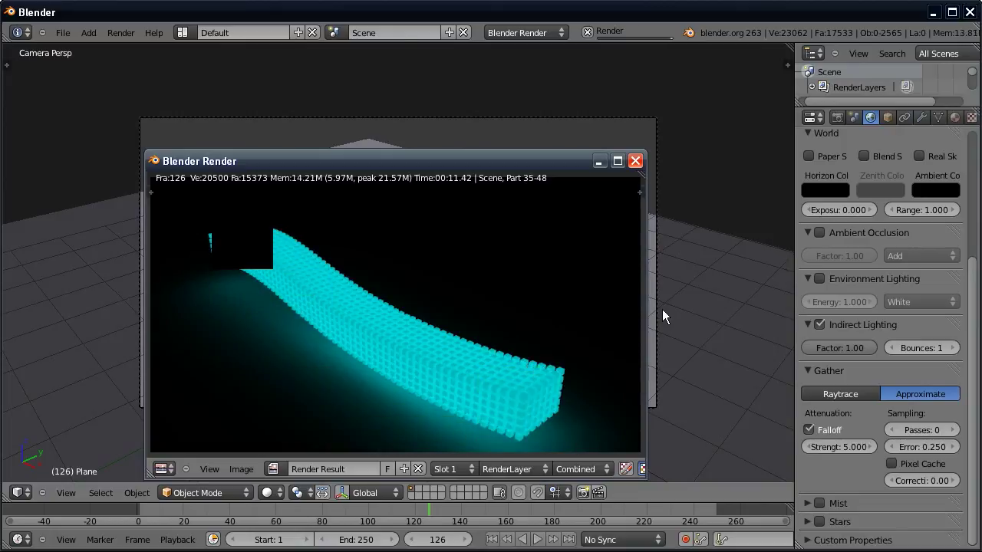
- Check the Output path in the Render settings and play the animation from frame 1 with Alt+A
double_click(843, 119)
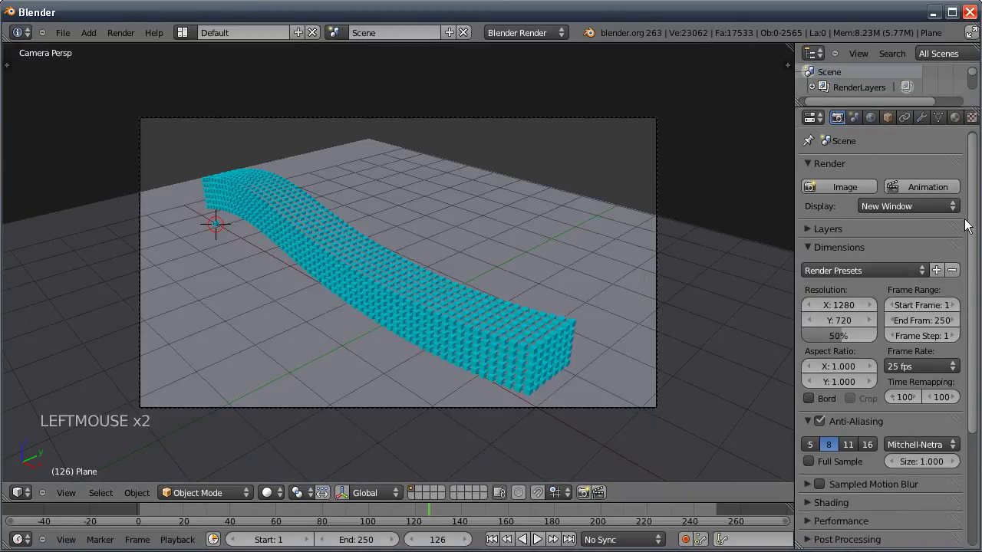
left_click(975, 262)
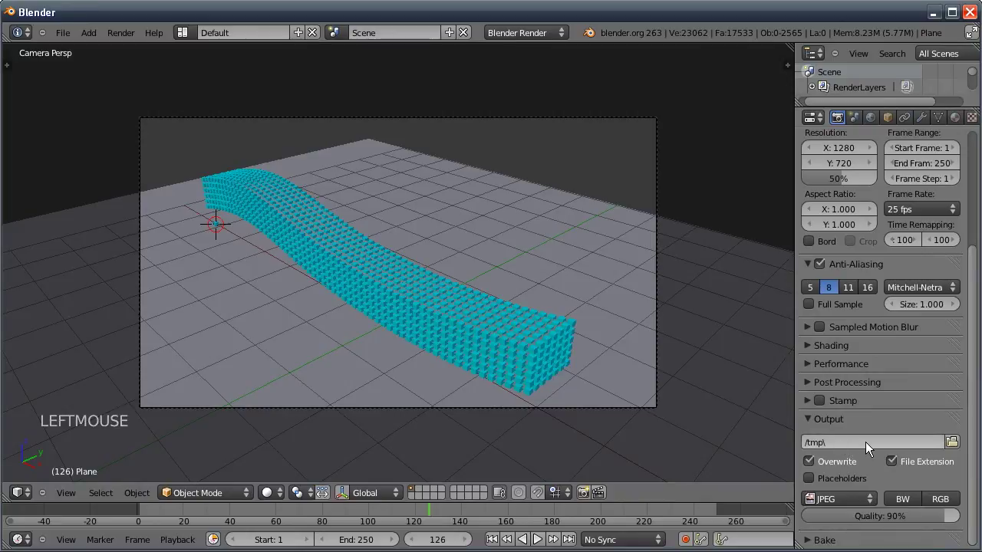
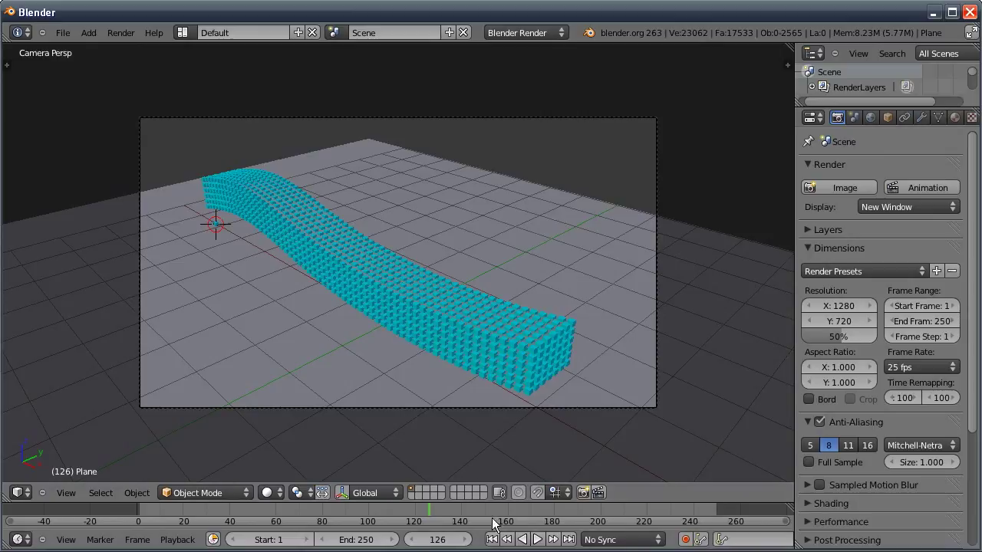
left_click(494, 540)
key("alt+a")
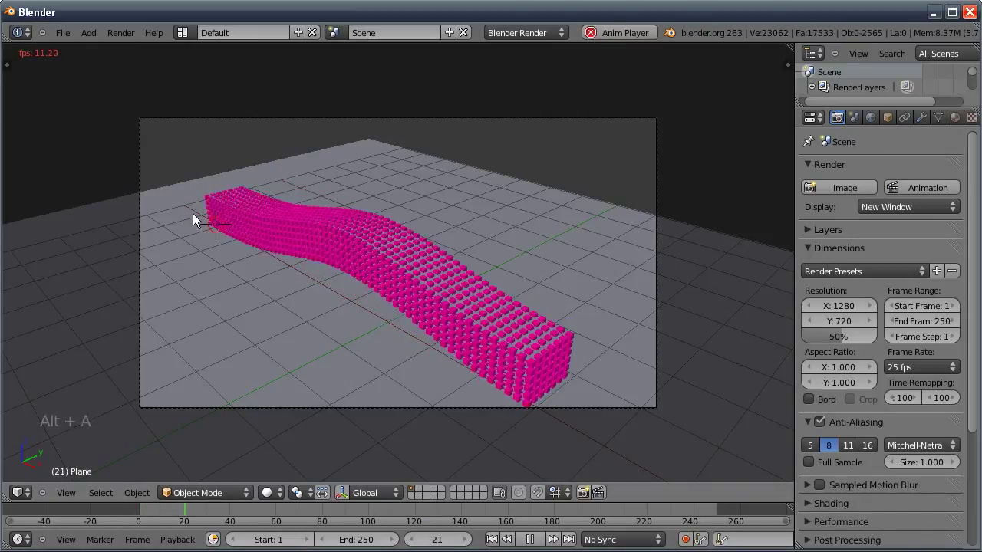